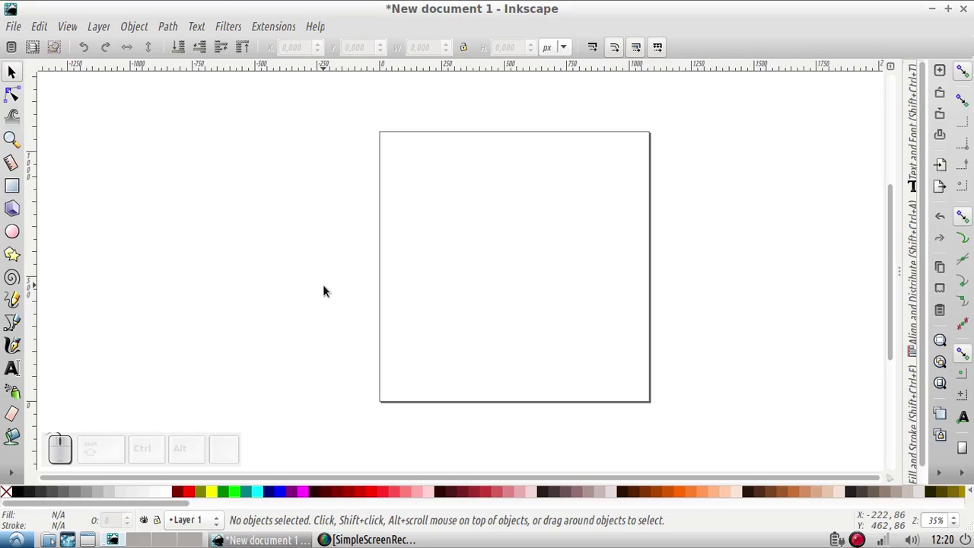
Step: Draw a black rounded rectangle covering the whole page
left_click(21, 192)
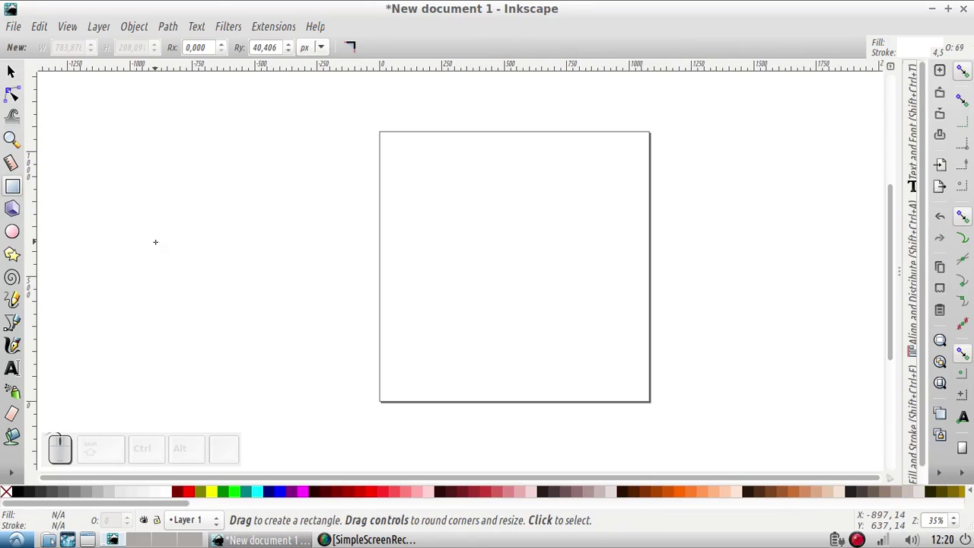
left_click(21, 490)
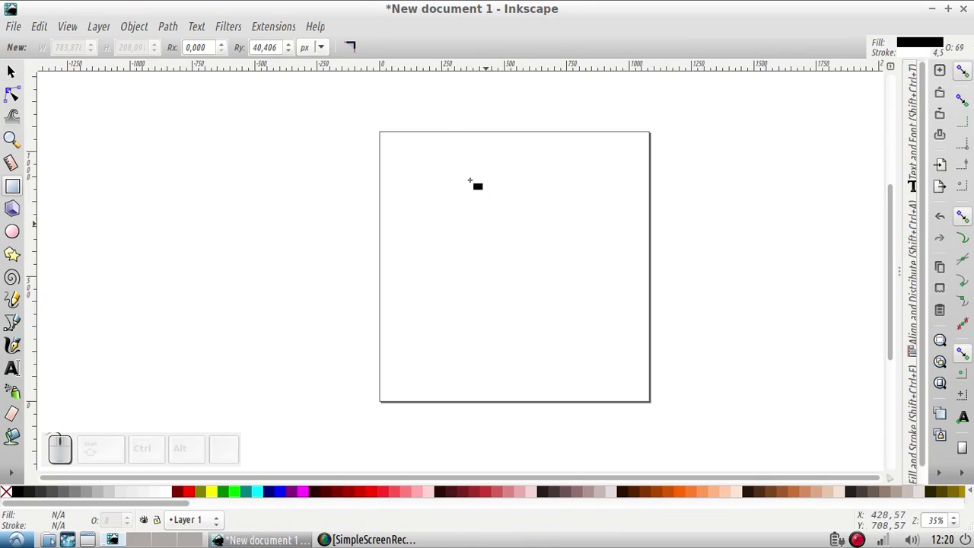
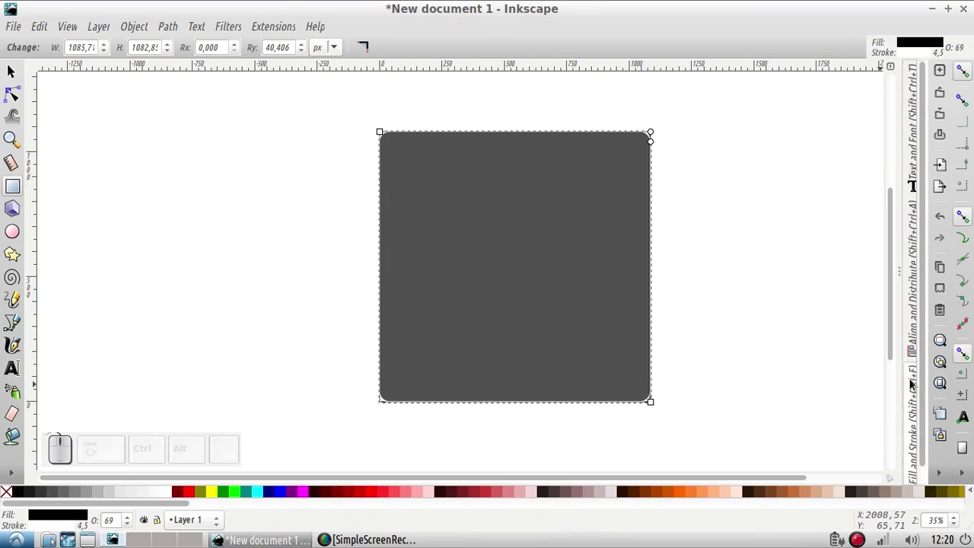
Step: Raise the rectangle's opacity to 100% in Fill and Stroke, making it solid black
left_click(912, 379)
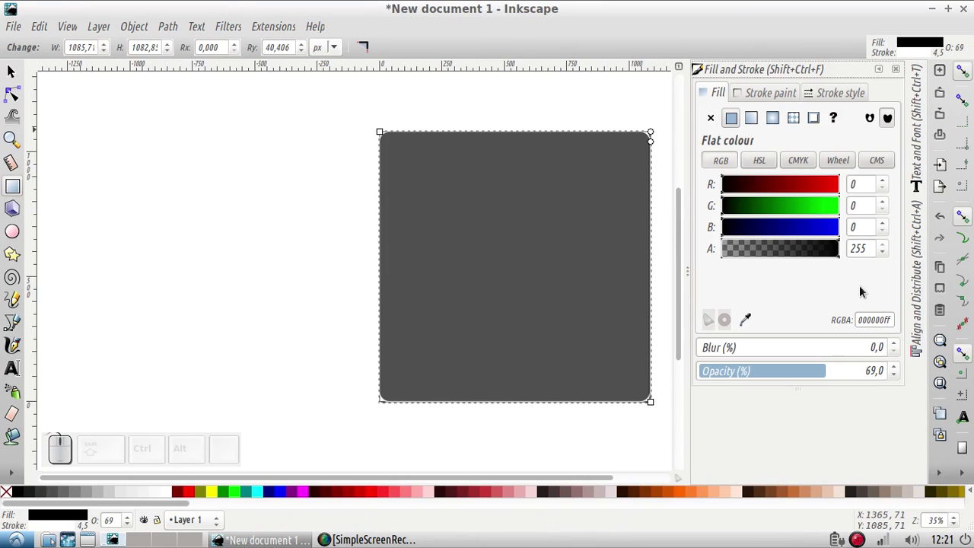
left_click_drag(899, 367, 899, 366)
left_click_drag(899, 367, 899, 366)
left_click(898, 367)
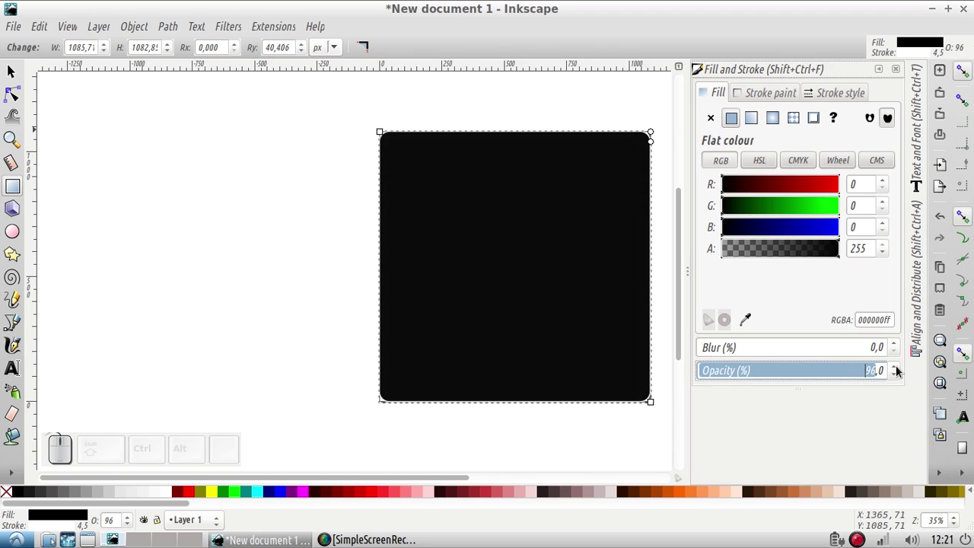
left_click(899, 366)
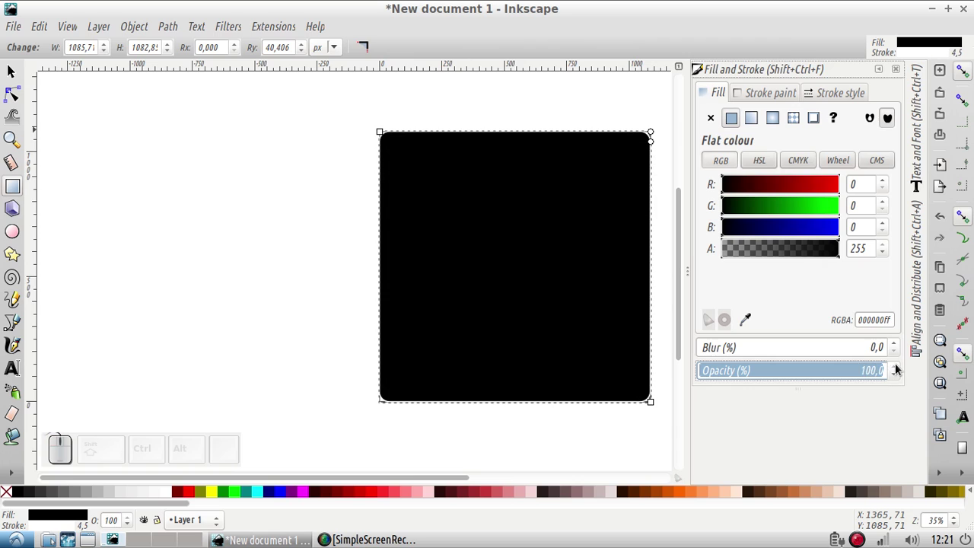
left_click(880, 74)
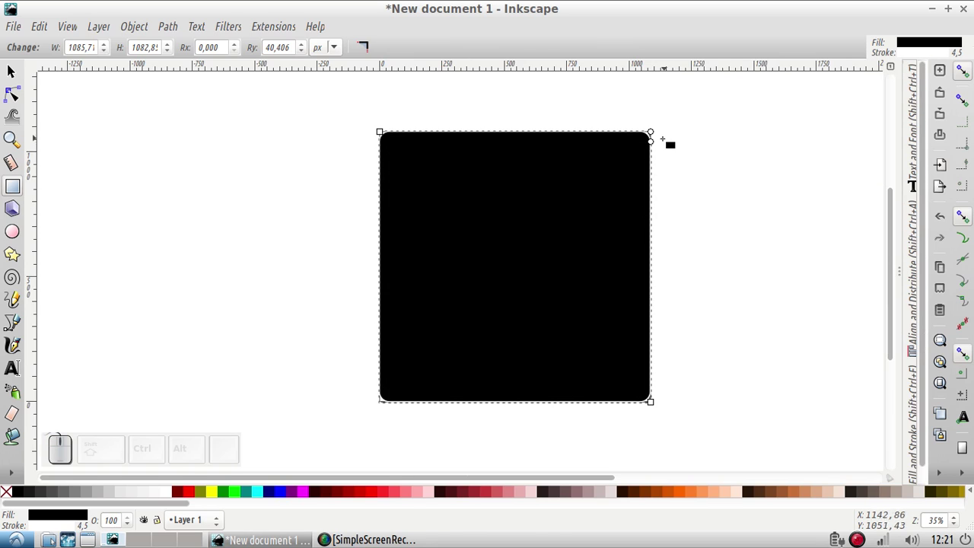
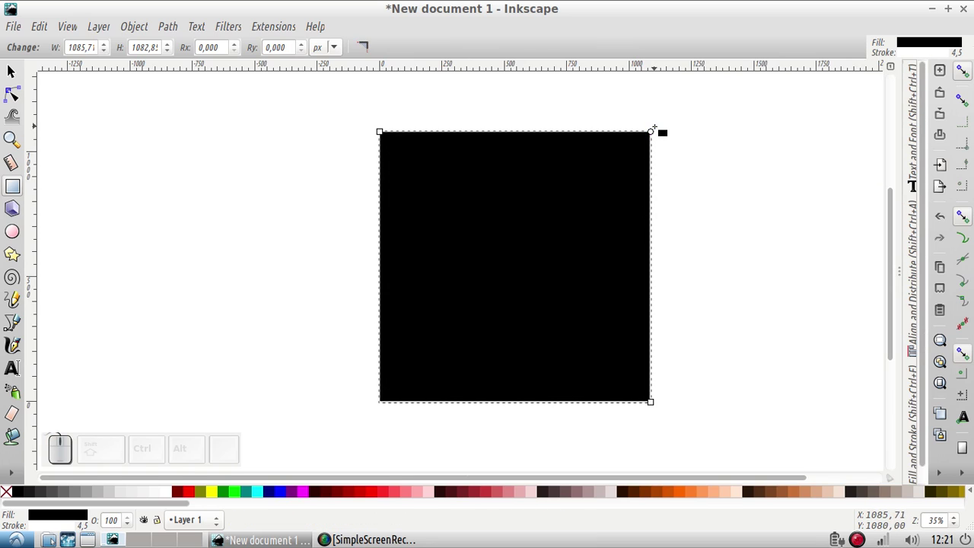
Step: Resize the black rectangle with the Selector so it covers the page edge to edge
key("F1")
left_click_drag(655, 402, 658, 410)
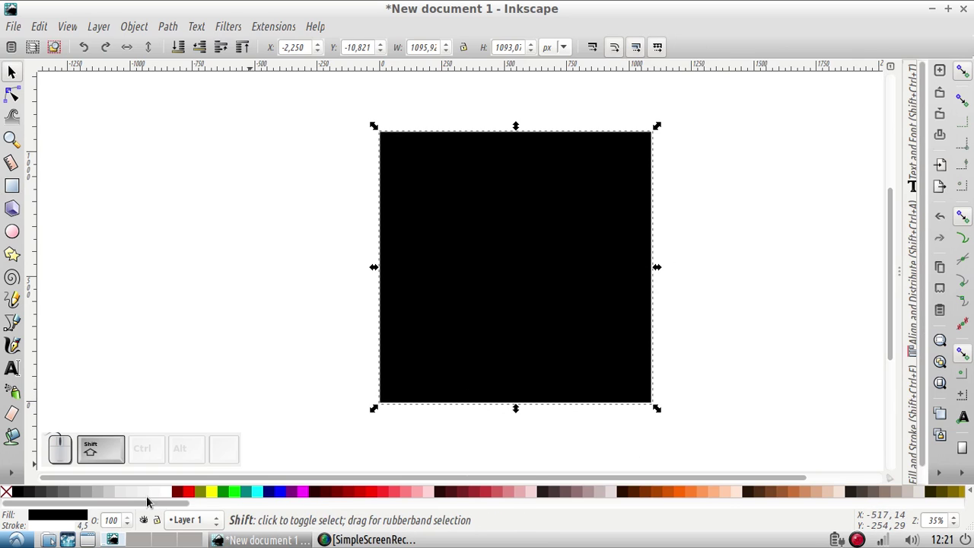
left_click(20, 493)
key("F1")
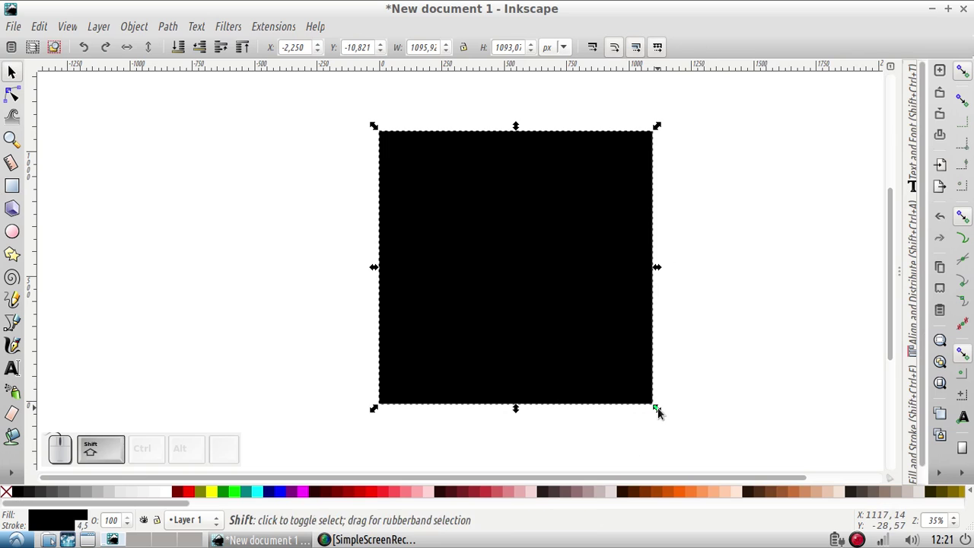
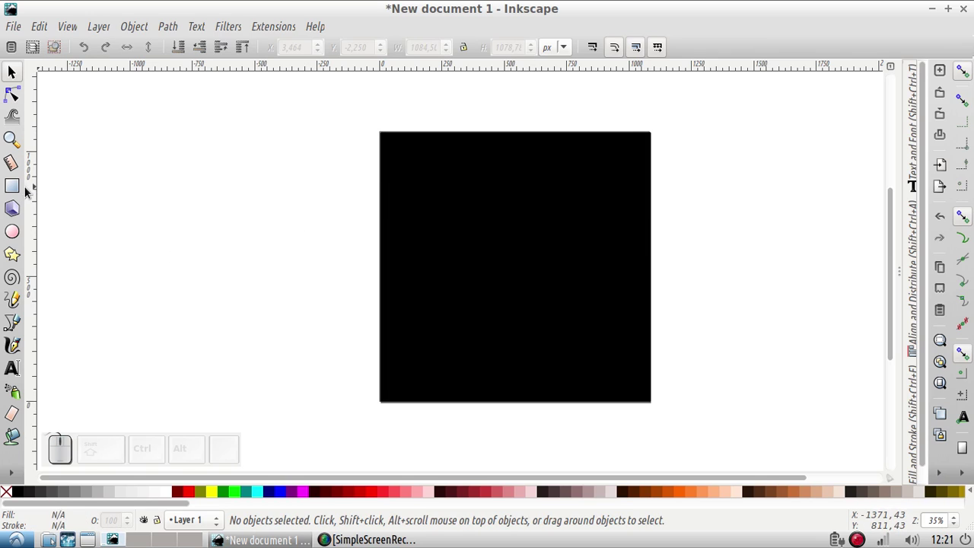
Step: Draw a small rounded square left of the page and a smaller rounded shape inside it
left_click(29, 189)
left_click(16, 187)
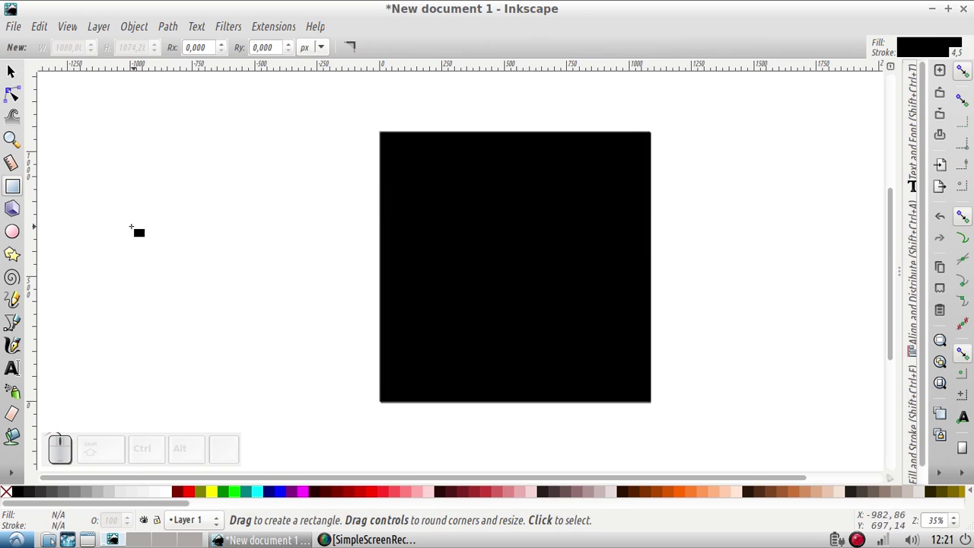
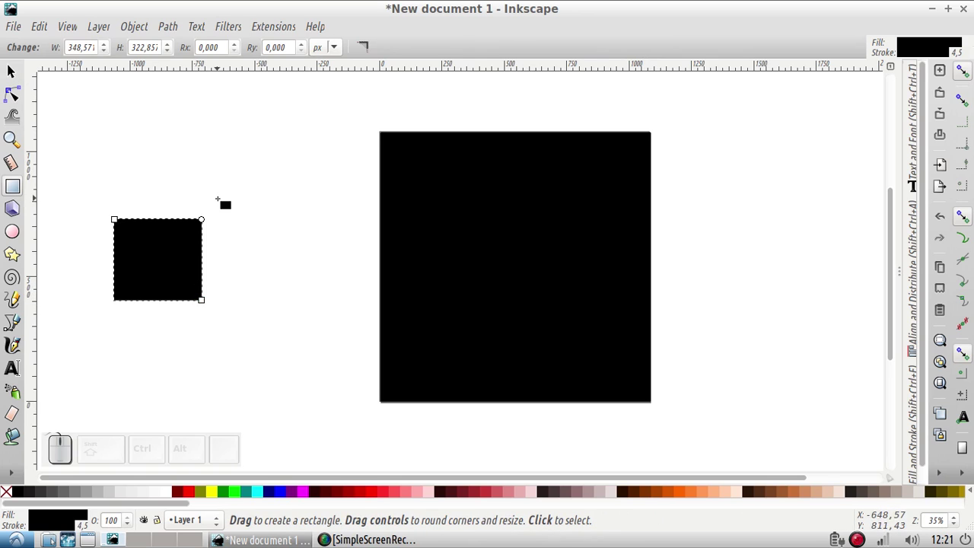
key("F1")
left_click(163, 261)
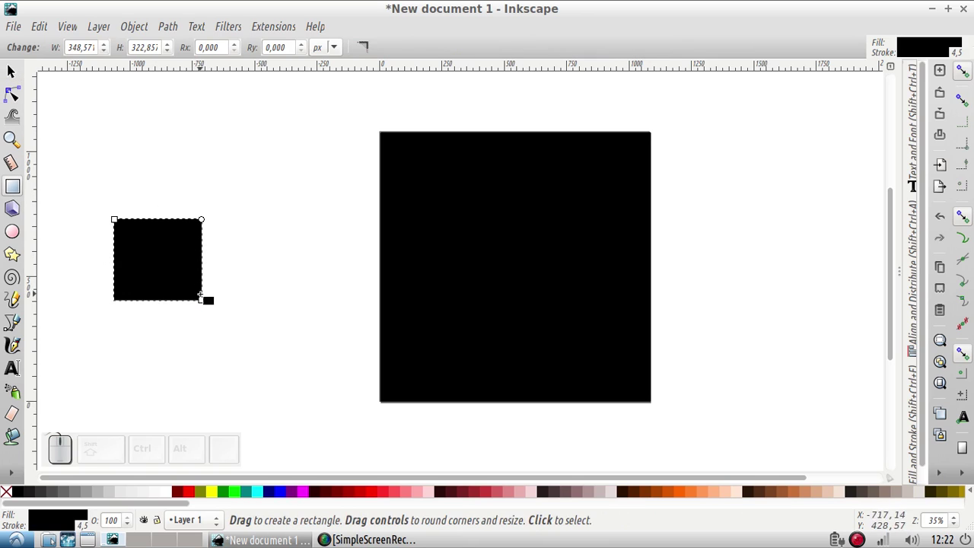
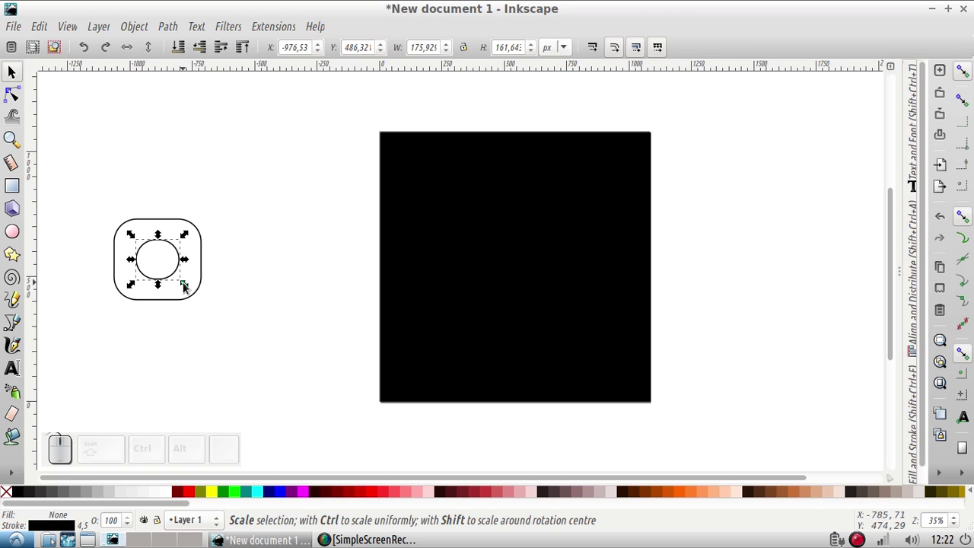
Step: Shrink the inner circle, move it within the square and select both shapes
left_click_drag(187, 285, 184, 283)
left_click_drag(184, 282, 182, 282)
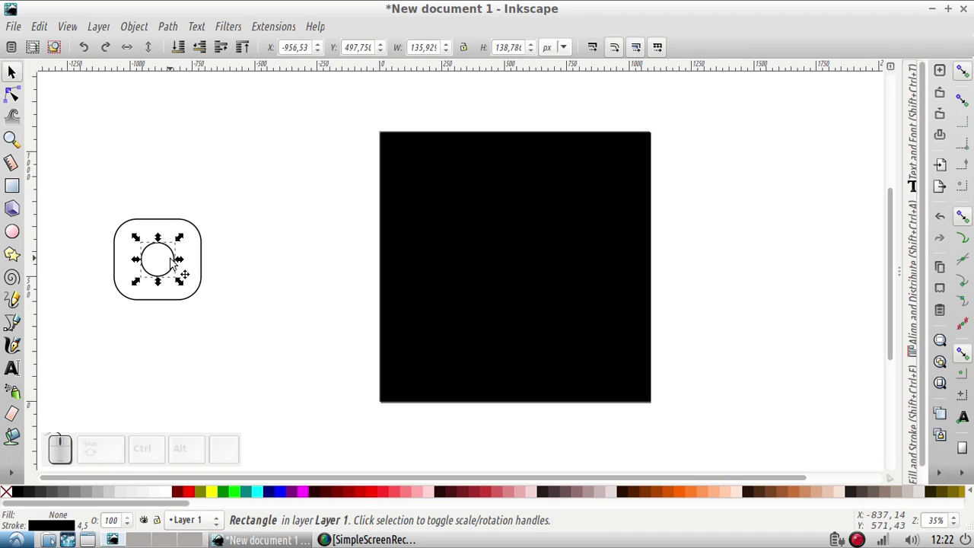
left_click(82, 183)
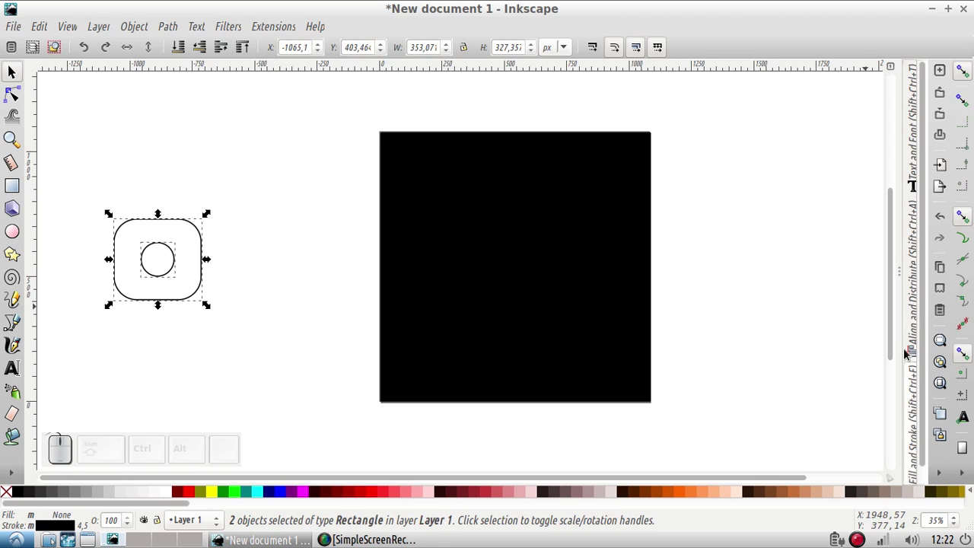
Step: Centre the circle in the rounded square horizontally and vertically with Align and Distribute
left_click(914, 353)
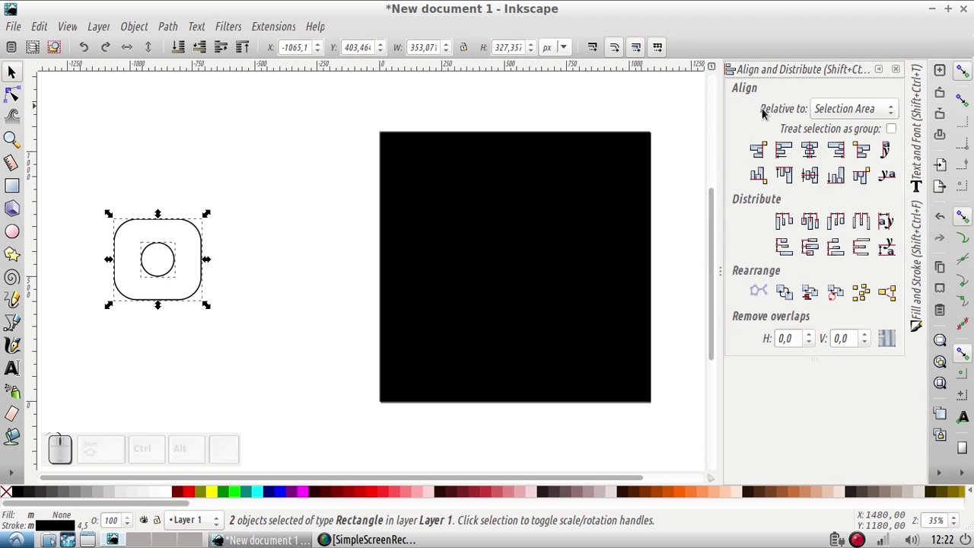
left_click(807, 147)
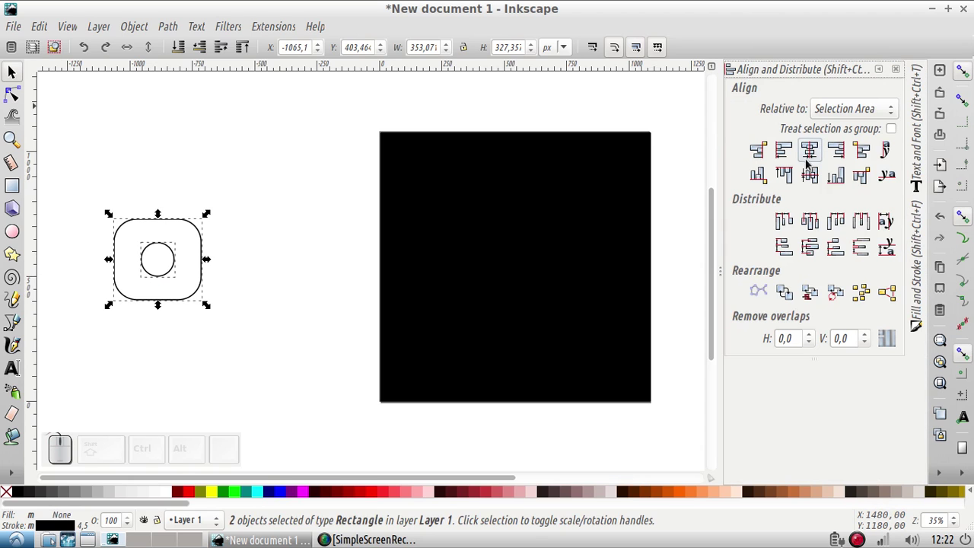
left_click(811, 178)
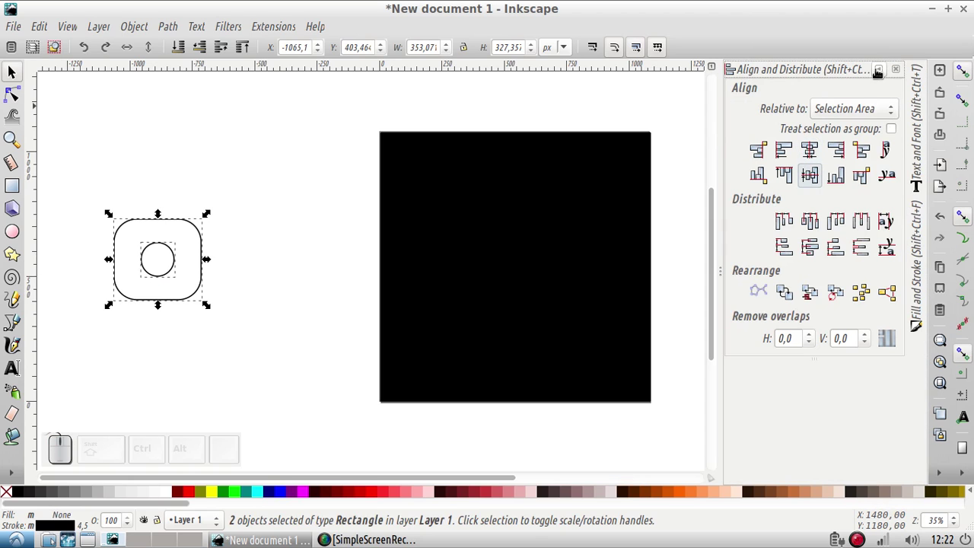
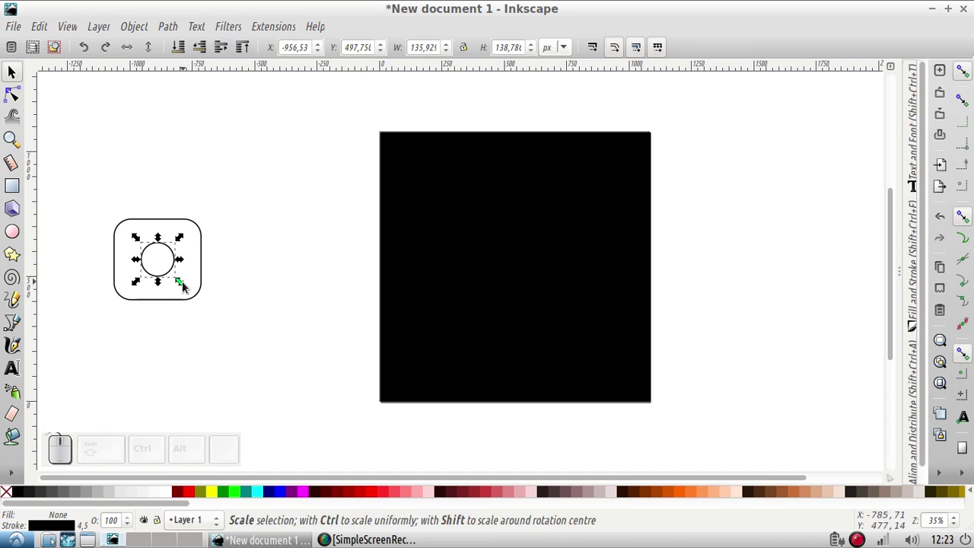
Step: Enlarge the lens circle, duplicate it and shrink the copy into a dot near the upper-right corner
left_click(187, 283)
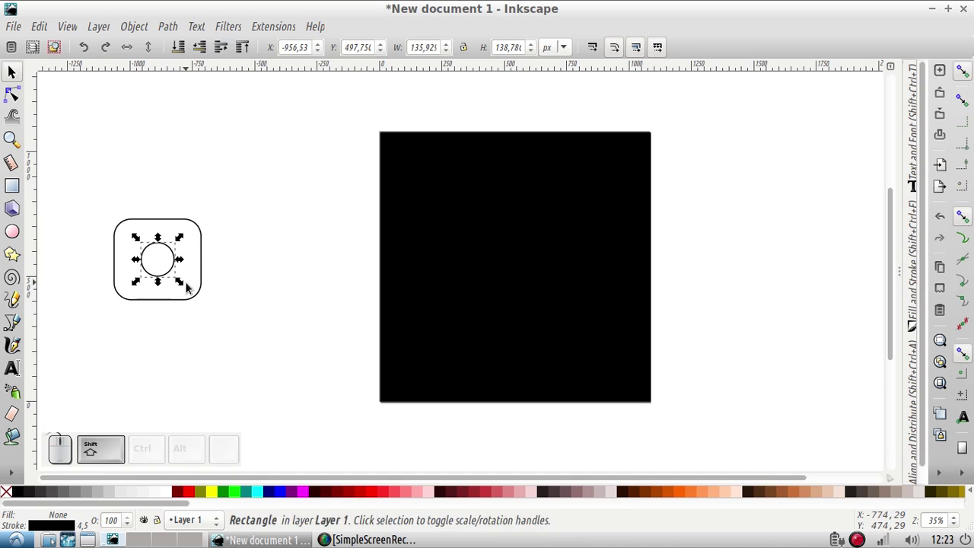
left_click_drag(181, 282, 187, 286)
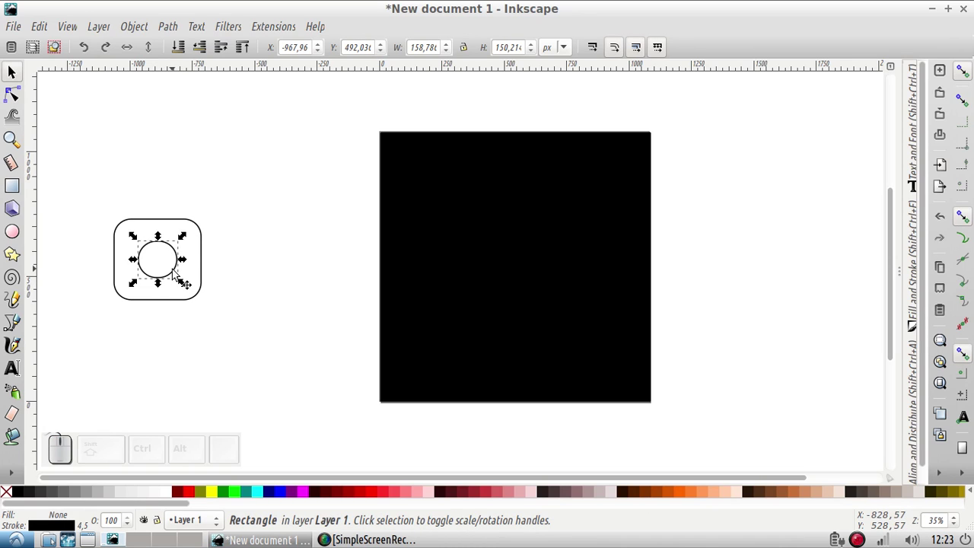
key("ctrl+d")
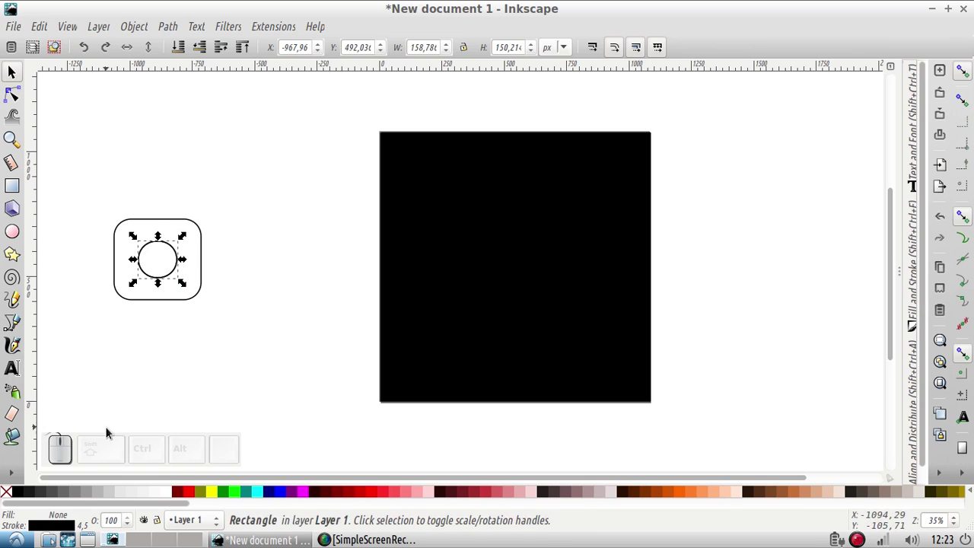
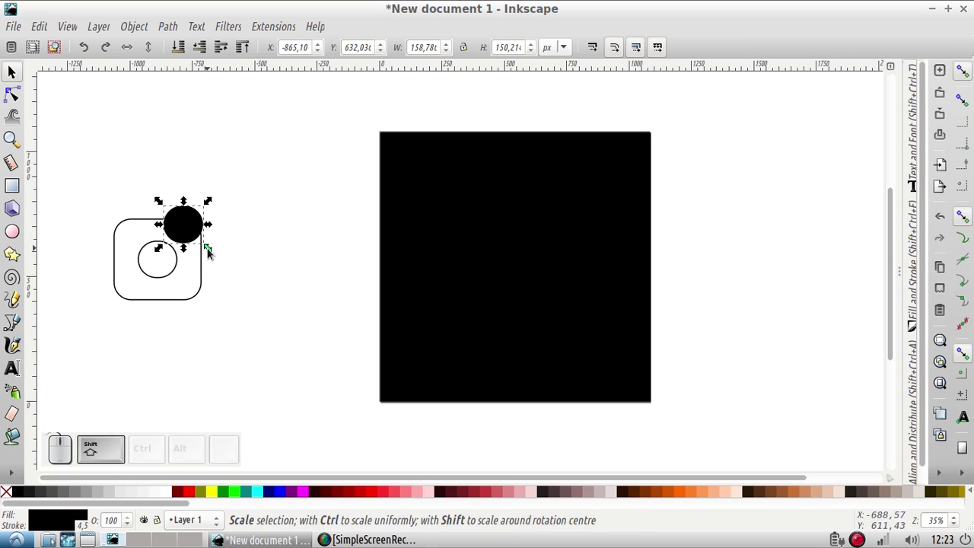
left_click_drag(211, 248, 199, 240)
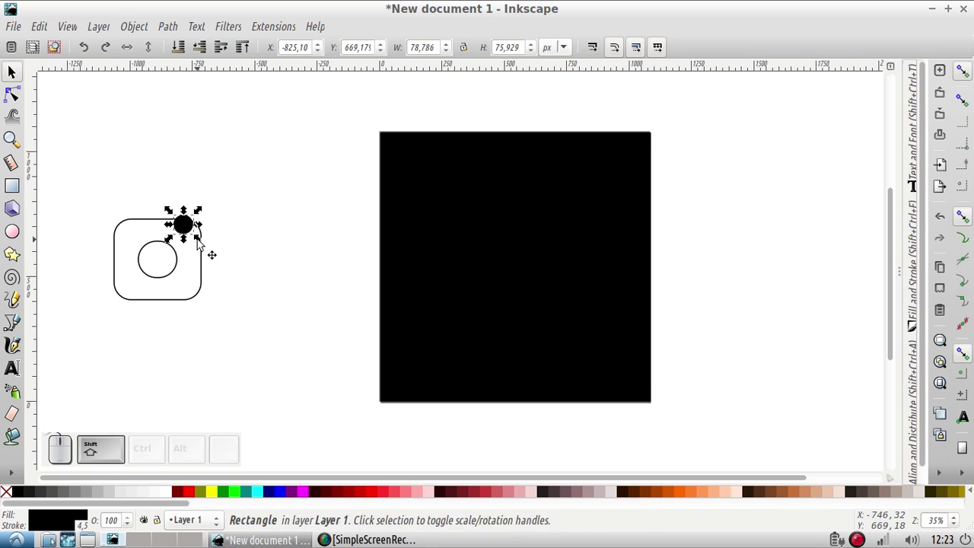
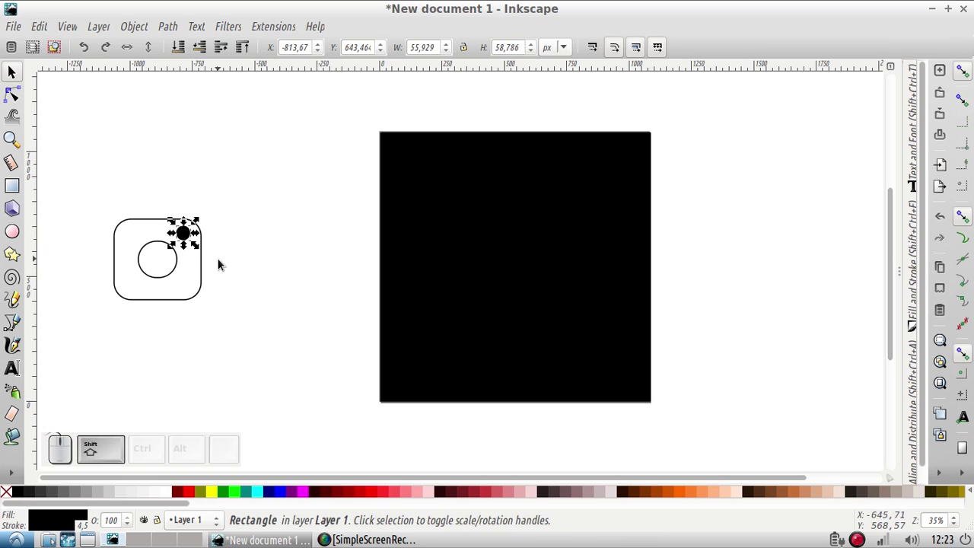
left_click(223, 261)
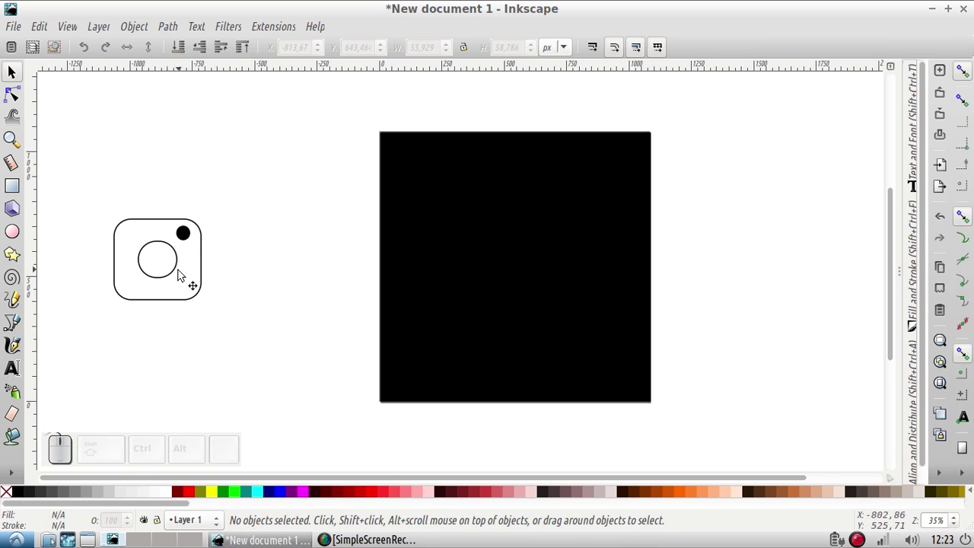
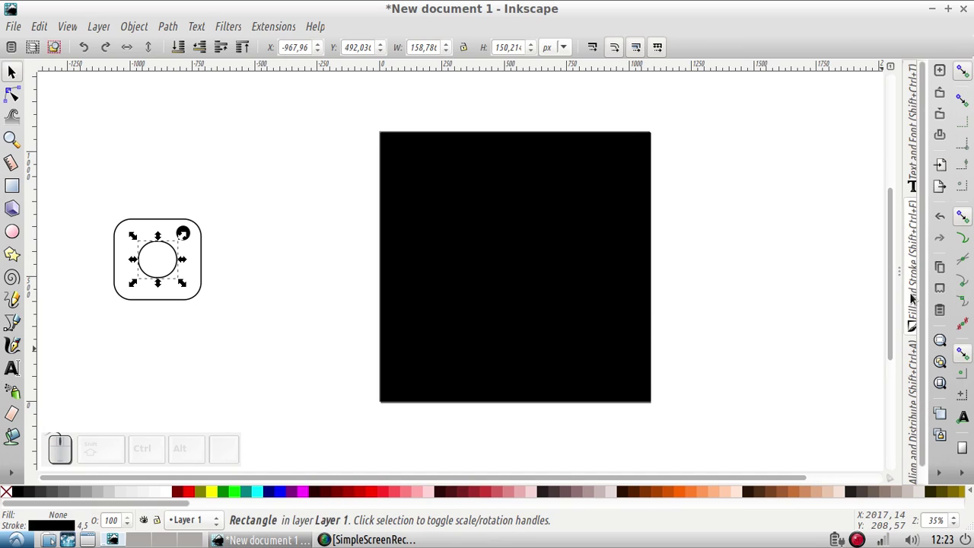
Step: Scale the corner dot to an even 44.5 × 44.5 px circle and nudge it up into place
left_click(914, 294)
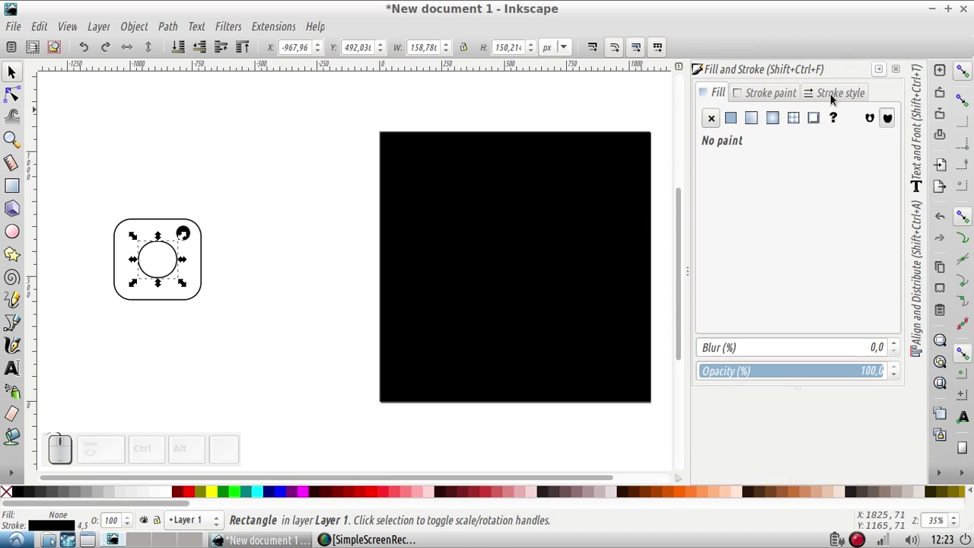
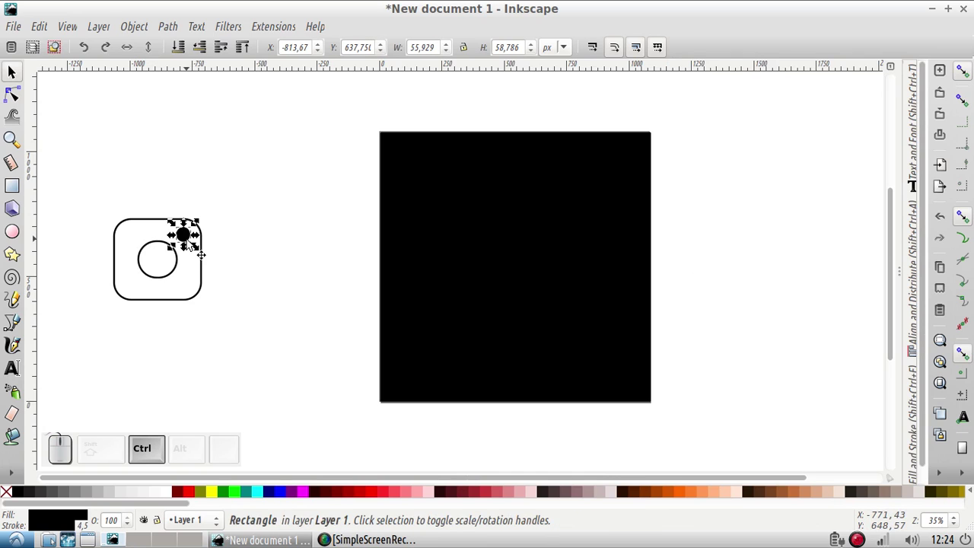
left_click_drag(198, 246, 197, 243)
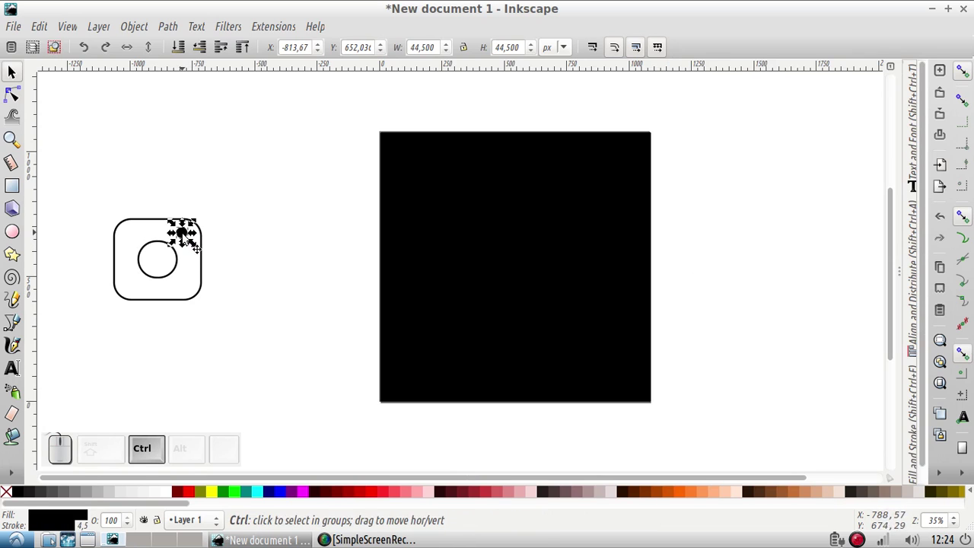
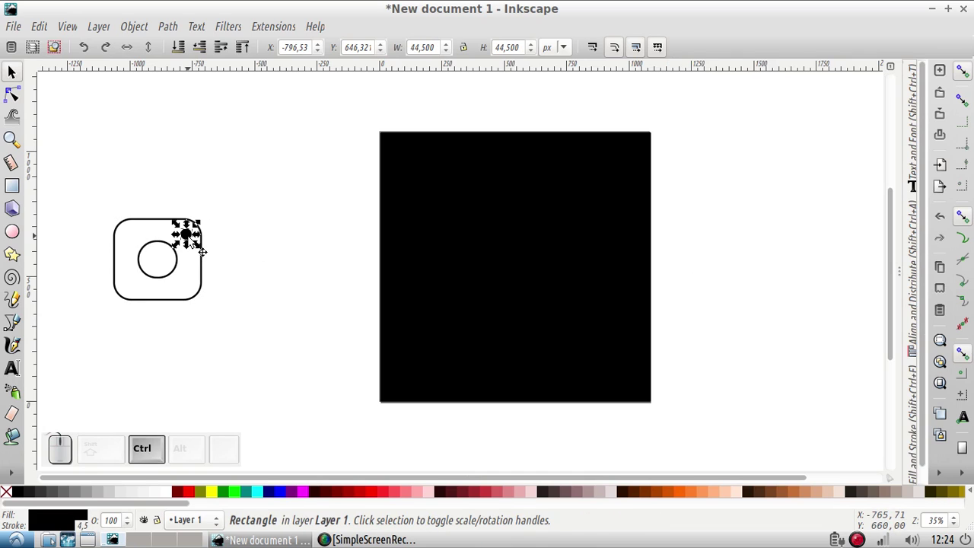
key("Up")
Step: Select the three camera icon parts, group them with Ctrl+G and place the icon on the black square
left_click(228, 255)
left_click(118, 206)
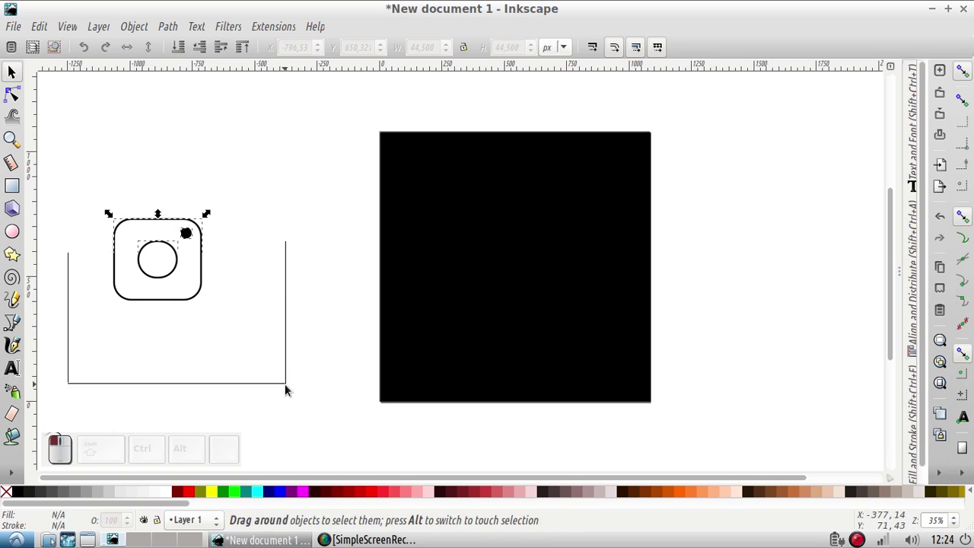
key("ctrl+g")
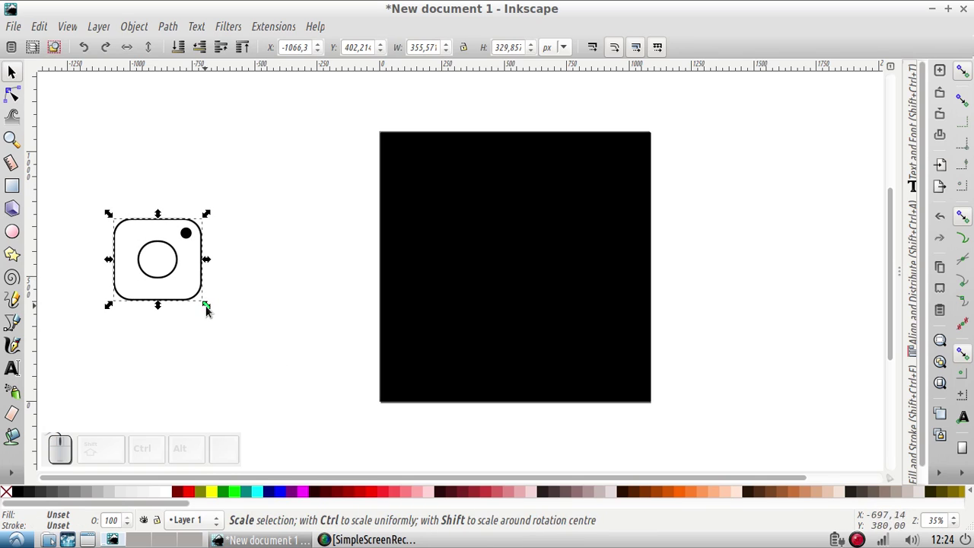
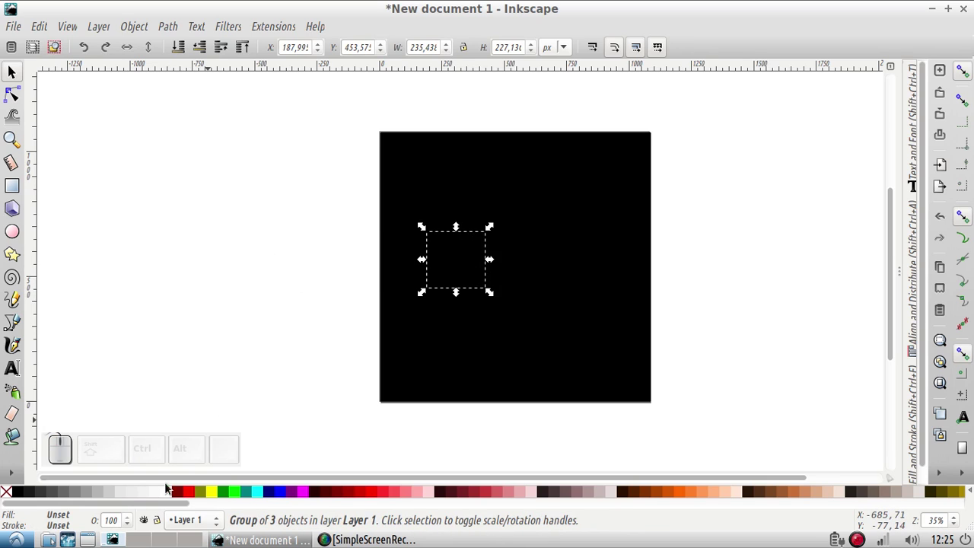
left_click(172, 490)
Step: Drag the camera icon group left off the black square onto the blank canvas and deselect it
left_click(232, 379)
left_click(483, 286)
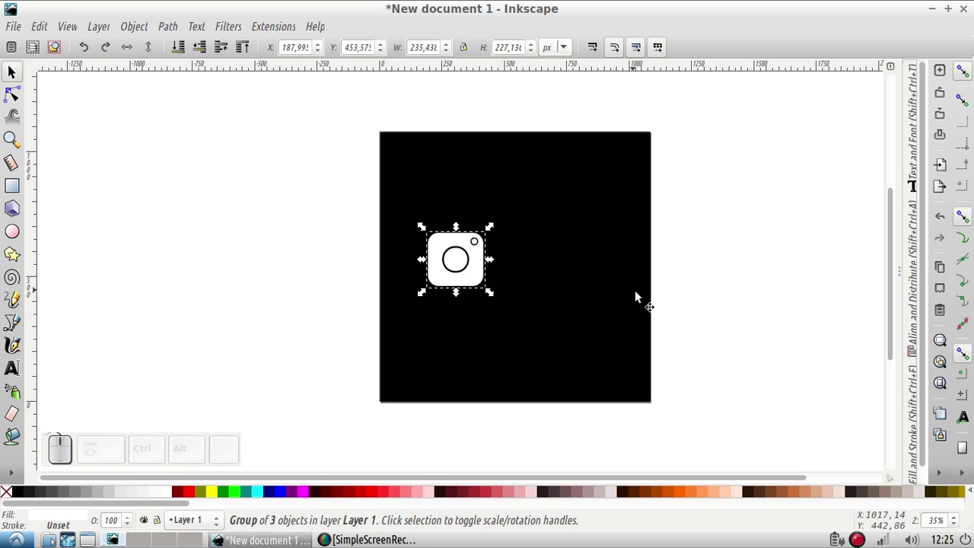
left_click(687, 300)
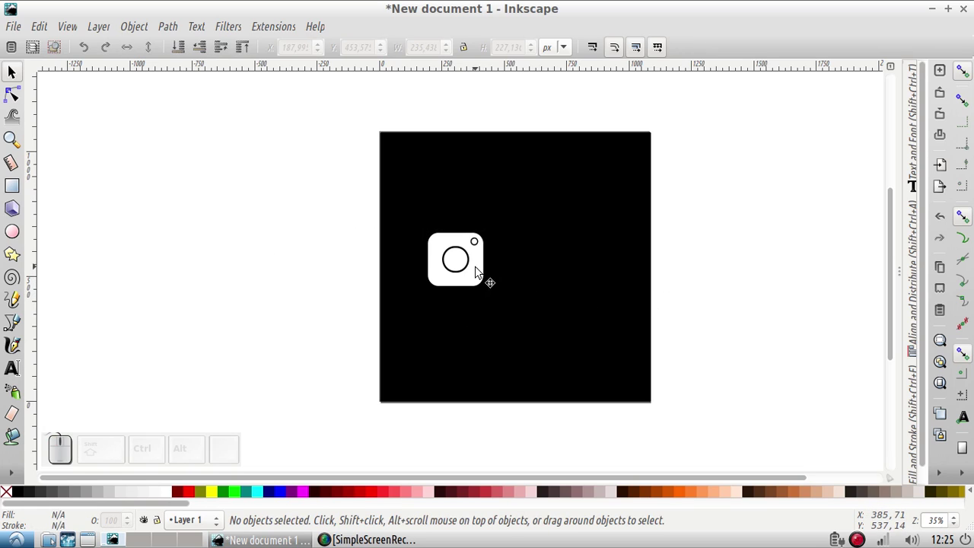
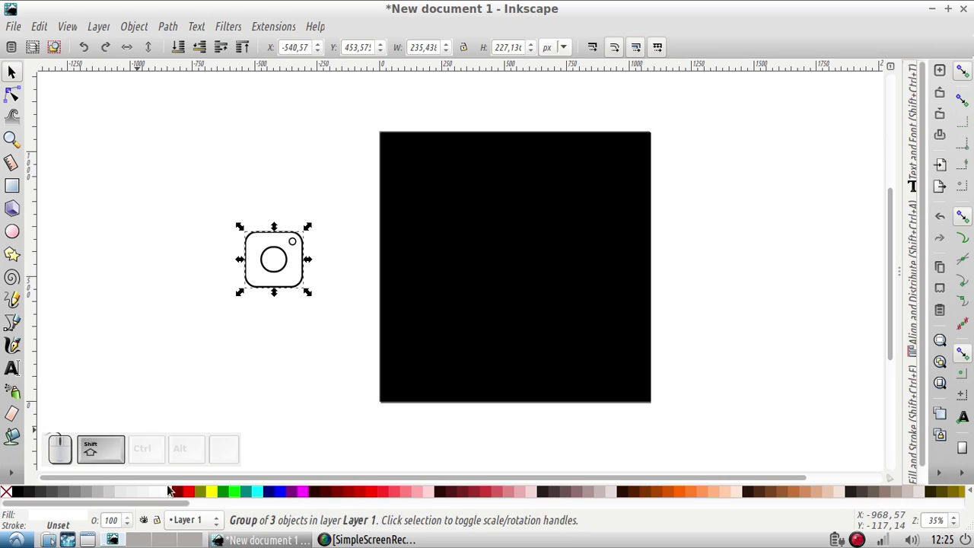
left_click(170, 495)
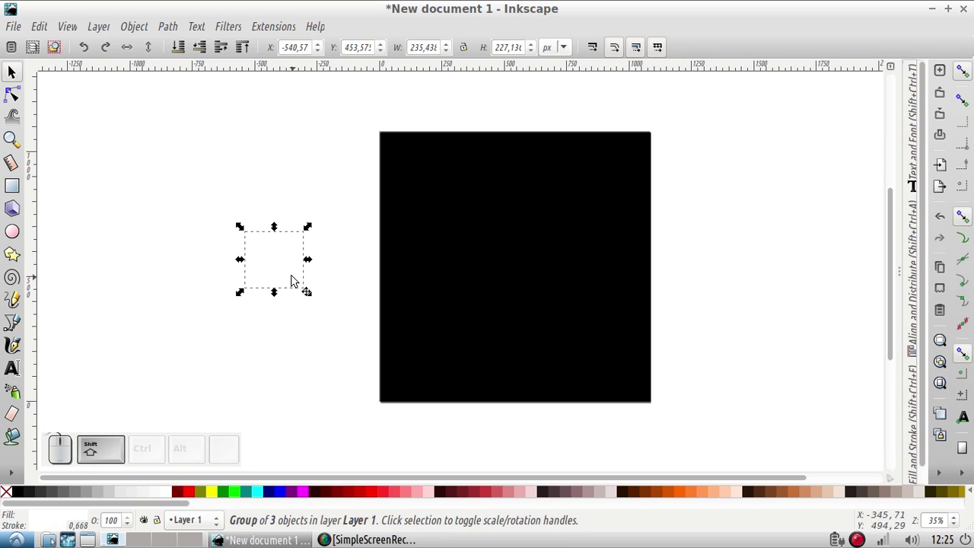
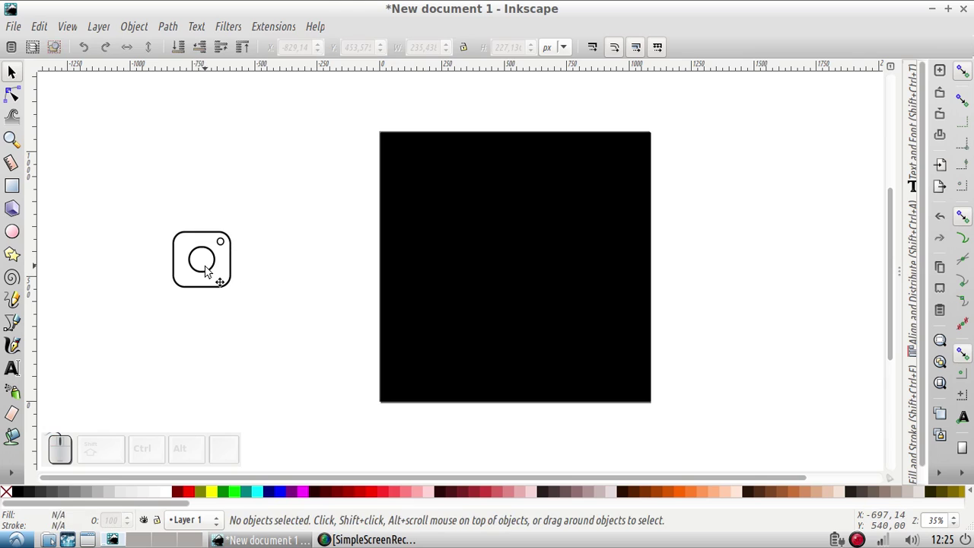
Step: Ungroup the icon, remove the corner dot's fill and thicken the body and lens outlines
left_click(215, 270)
key("ctrl+shift+g")
key("ctrl+shift+g")
left_click(306, 313)
left_click(229, 246)
left_click(21, 496)
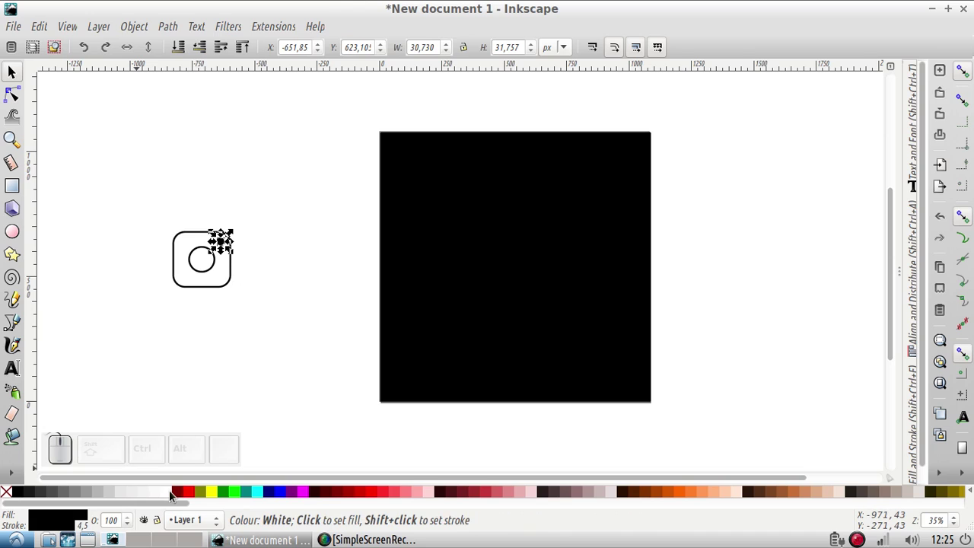
left_click(172, 491)
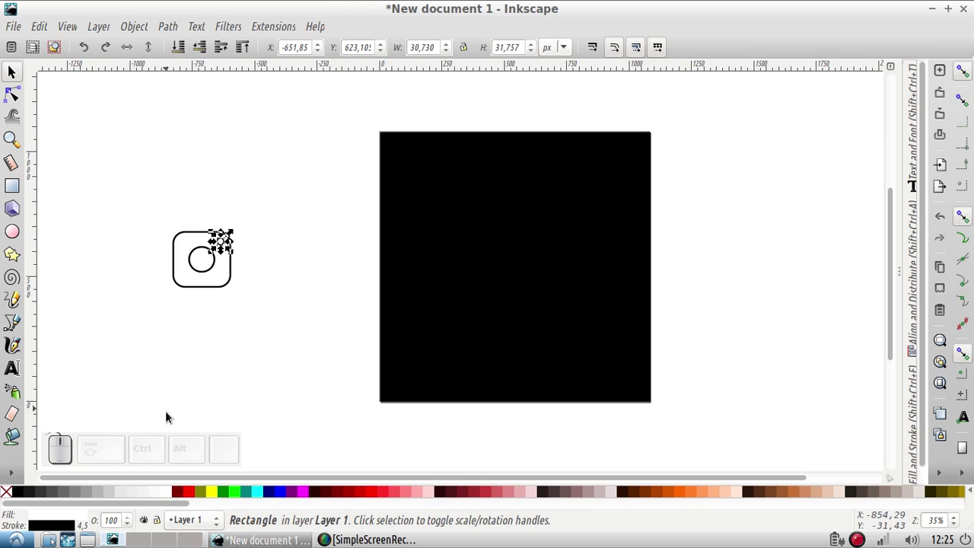
left_click(9, 495)
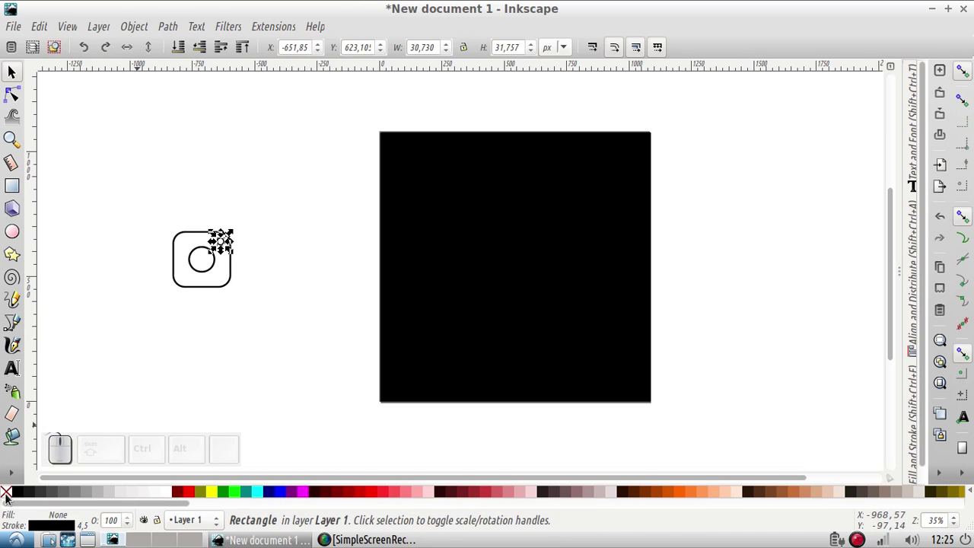
left_click(9, 494)
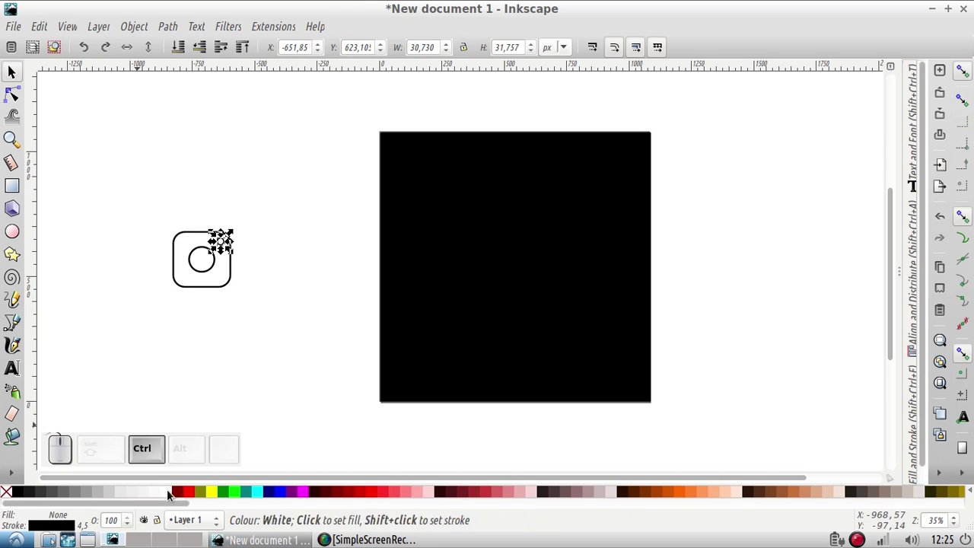
left_click(172, 492)
Step: Select the body, lens and dot together and regroup them with Ctrl+G
left_click(238, 281)
left_click(172, 497)
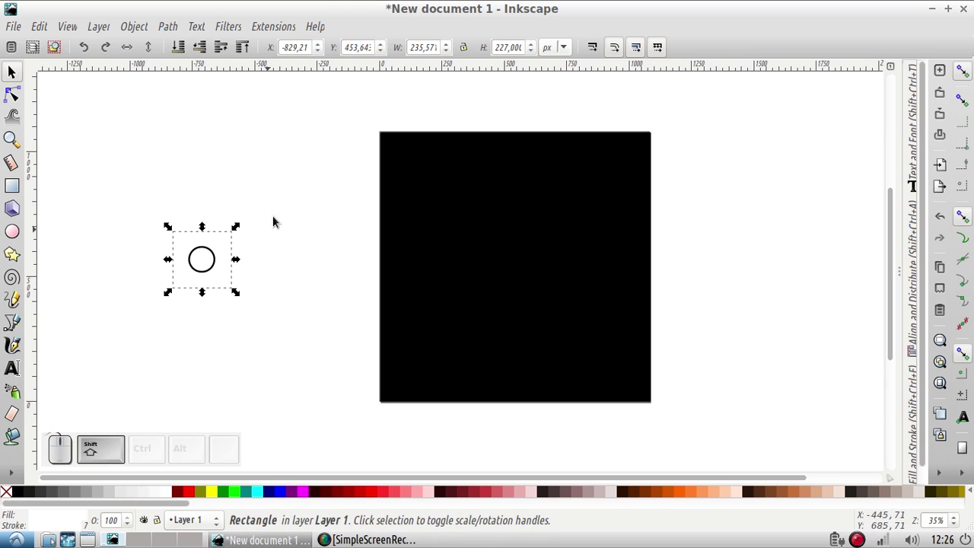
left_click(218, 270)
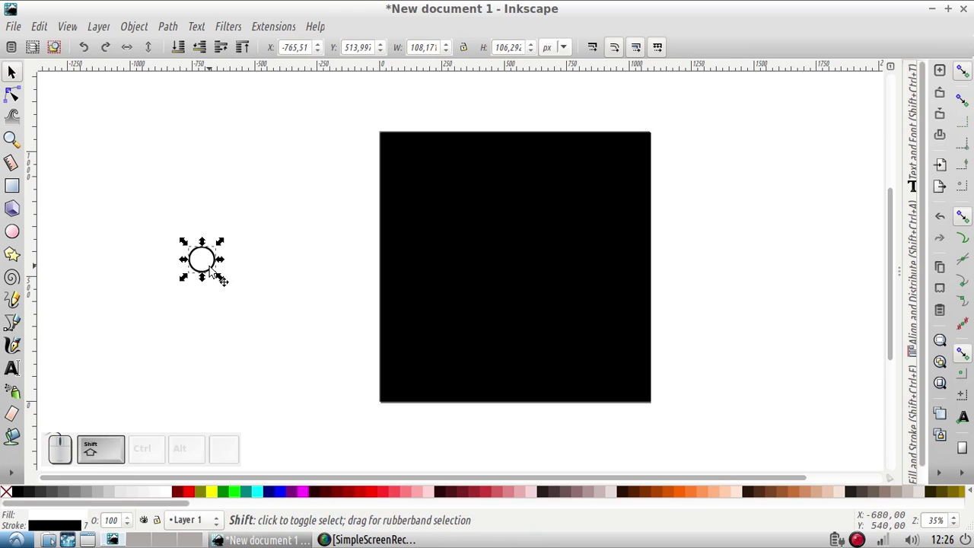
left_click(173, 497)
left_click(164, 212)
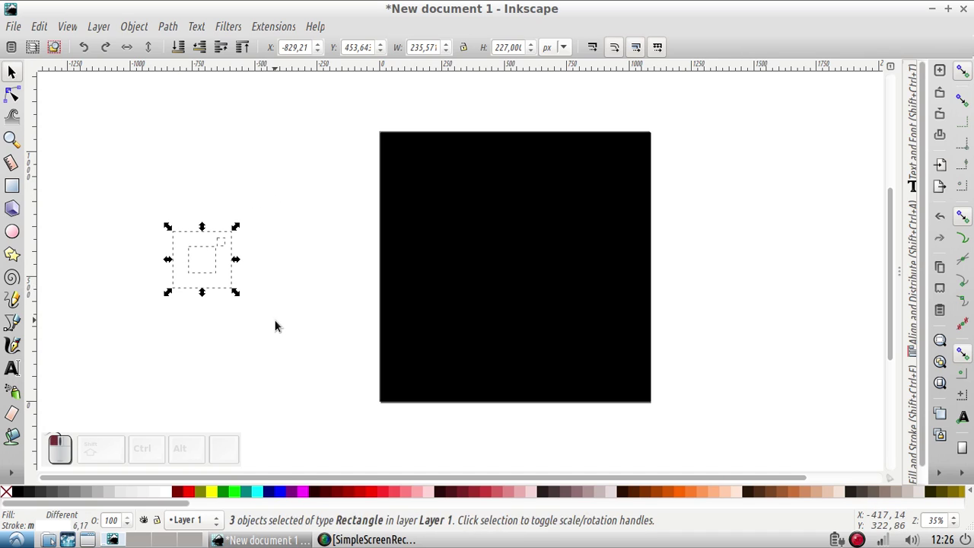
key("ctrl+g")
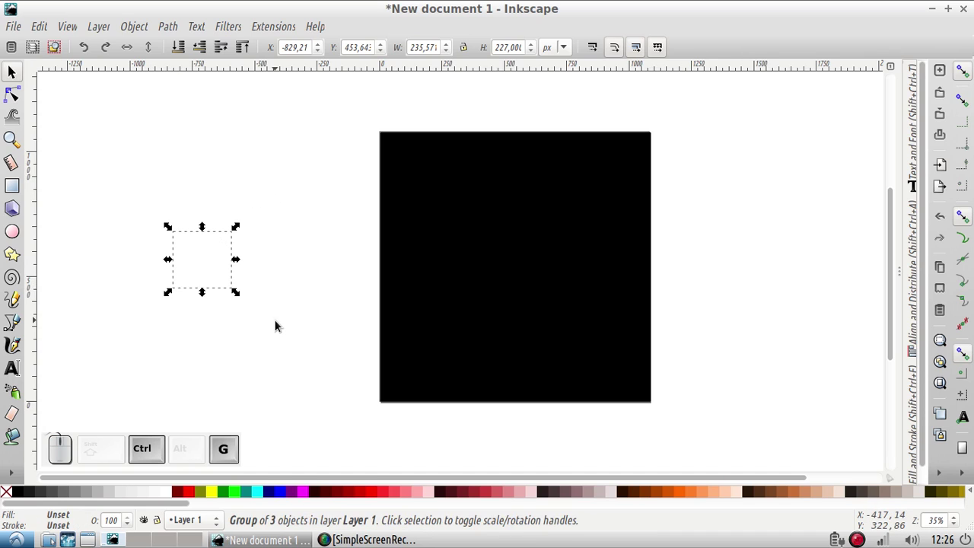
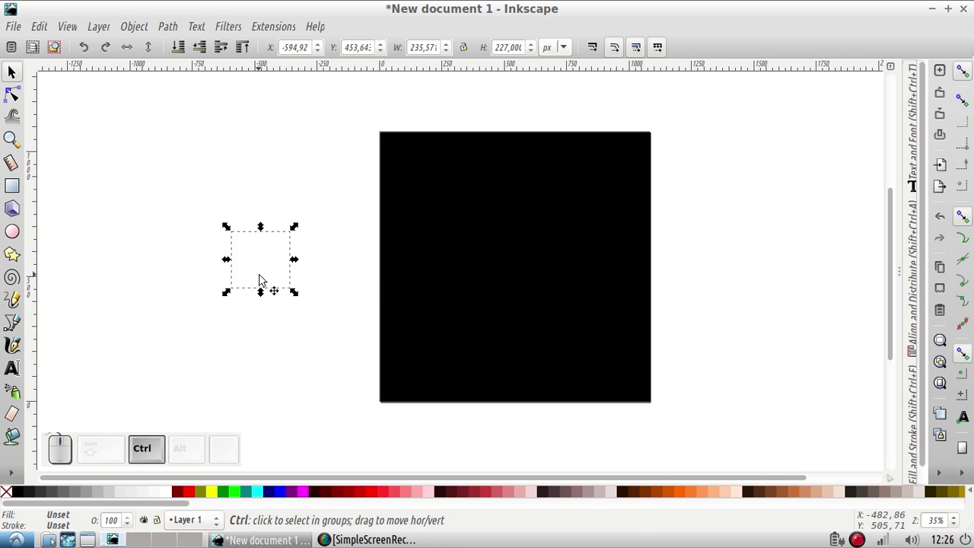
key("ctrl+z")
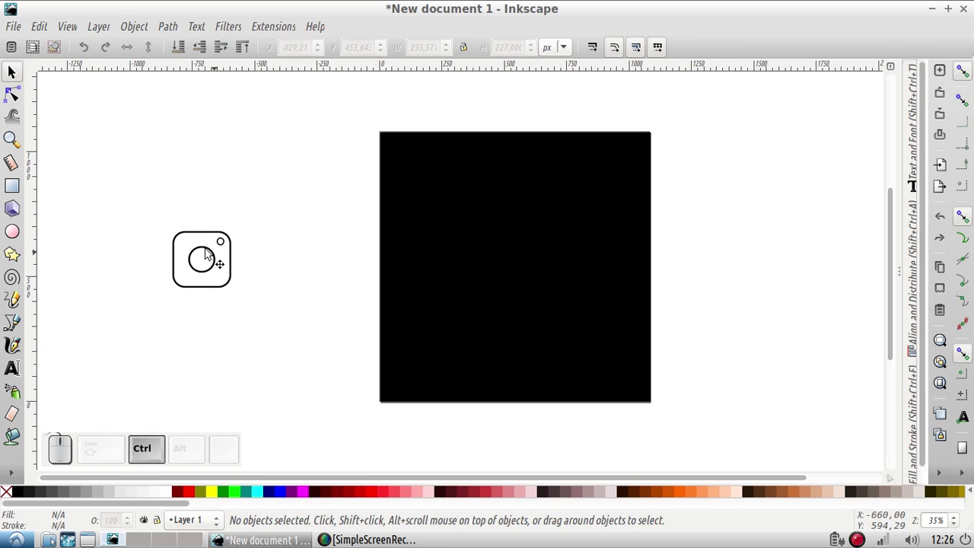
left_click(144, 193)
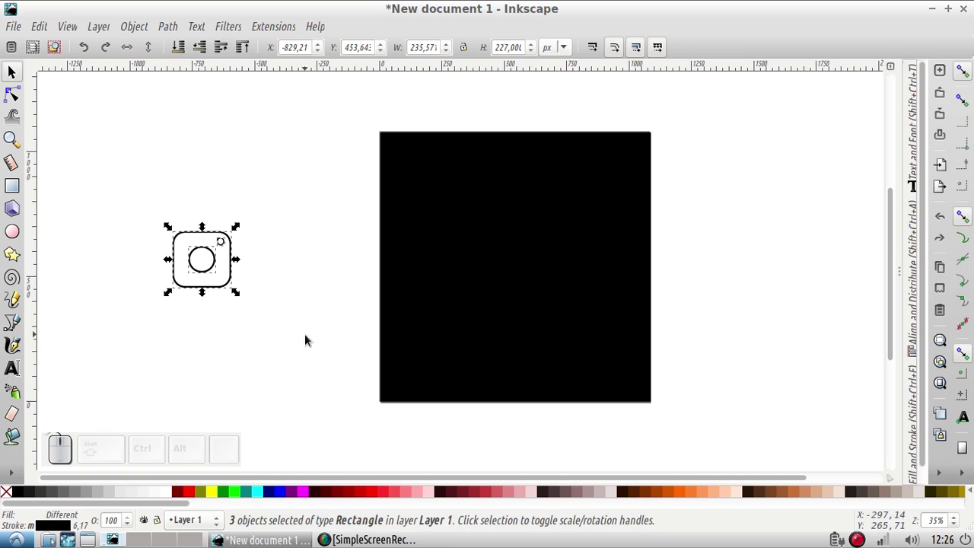
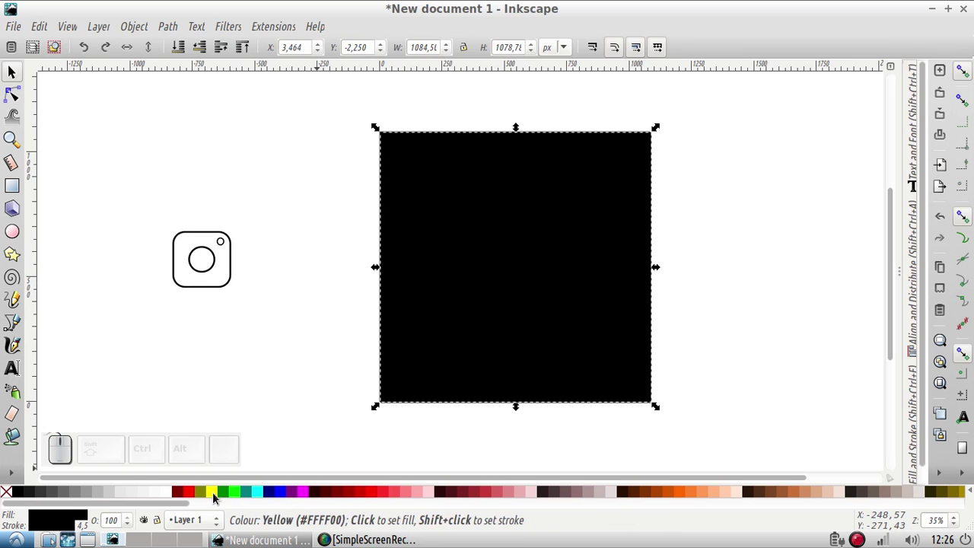
Step: Fill the page-covering square with yellow from the palette
left_click(215, 498)
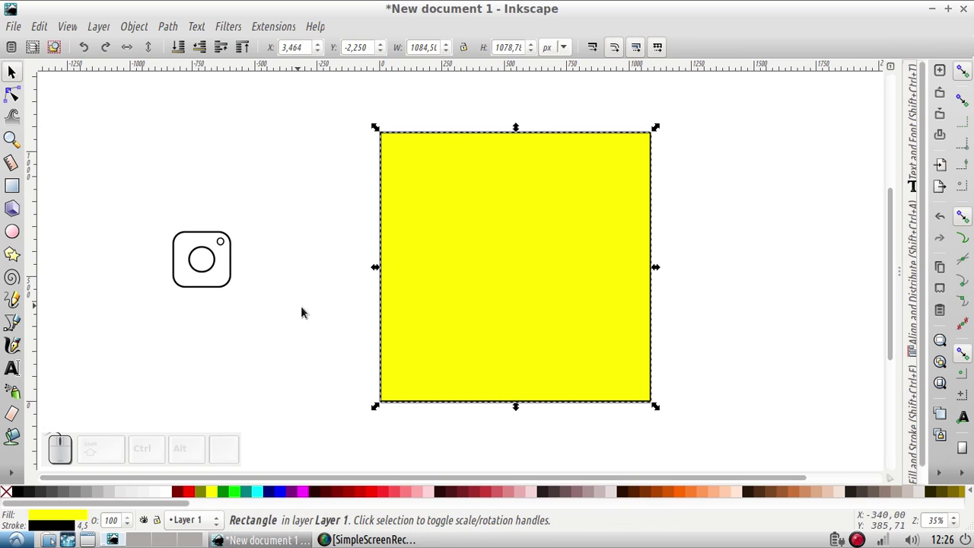
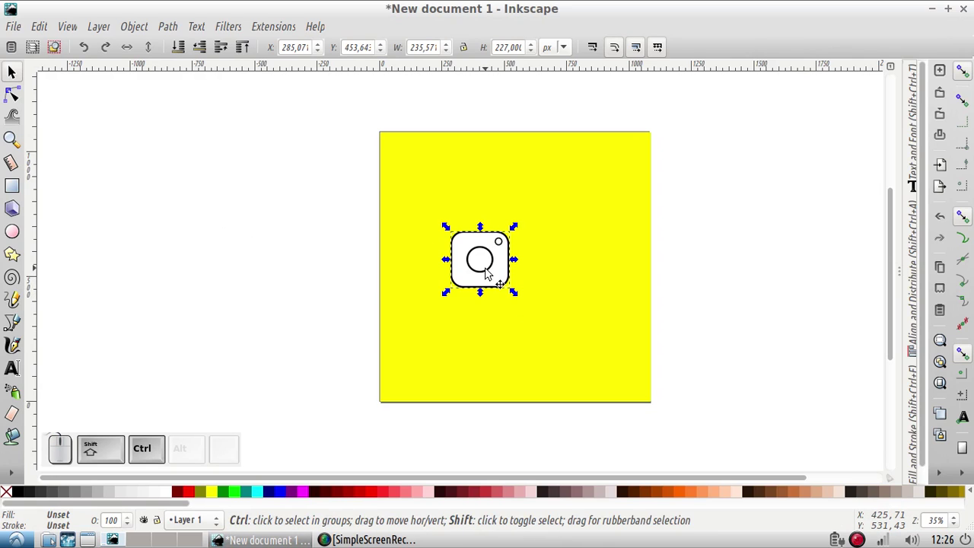
Step: Fill the camera icon's small corner circle solid black with no stroke
key("ctrl+shift+g")
left_click(669, 281)
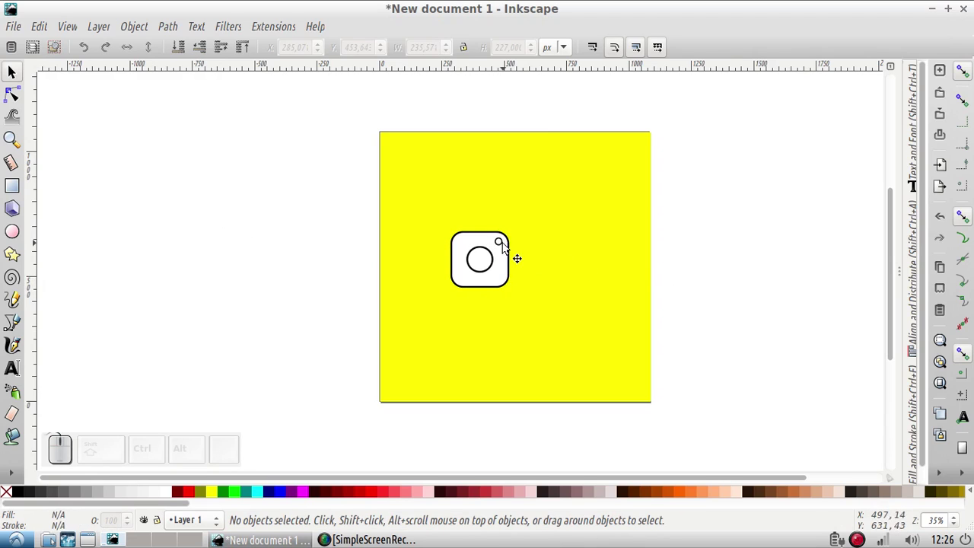
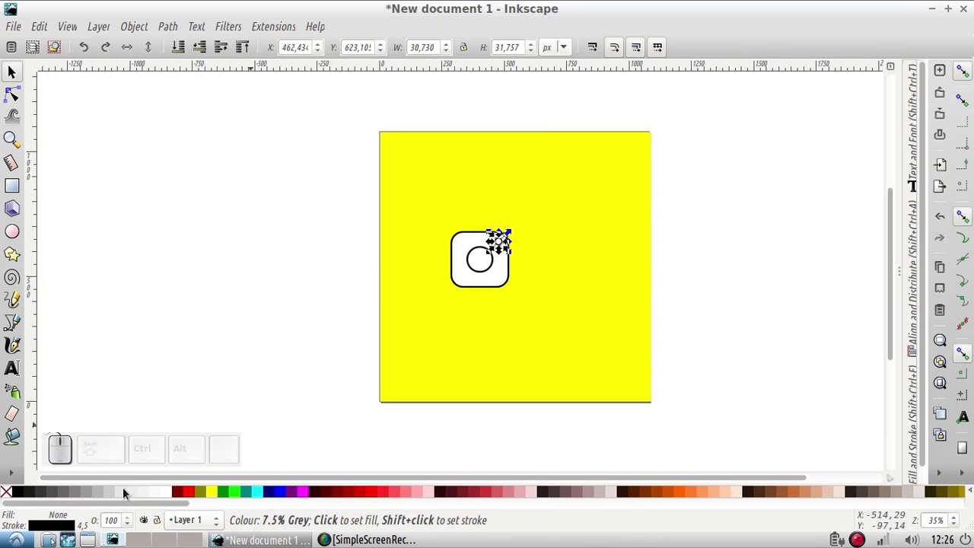
left_click(16, 492)
left_click(177, 369)
left_click(360, 189)
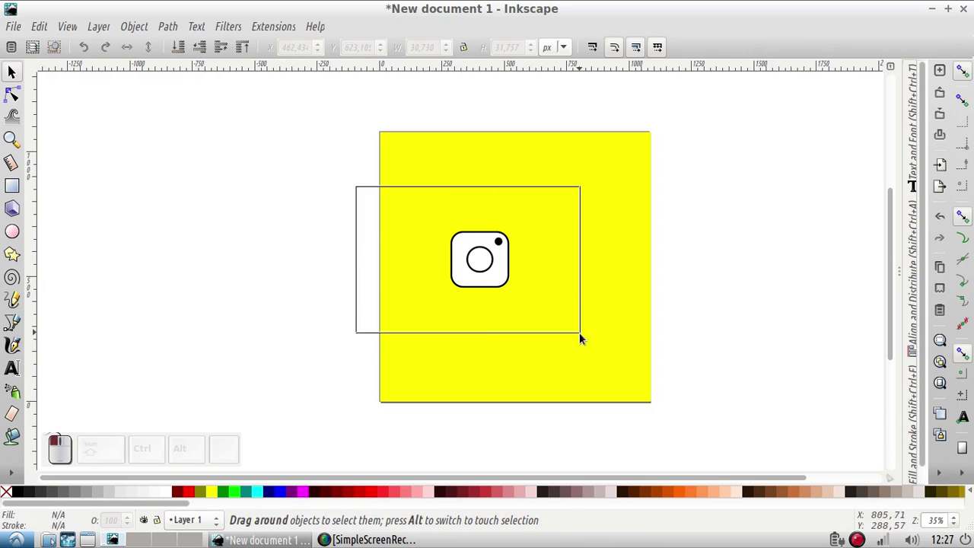
Step: Shift the icon left and group it with the yellow square into one group
key("ctrl+g")
left_click(350, 97)
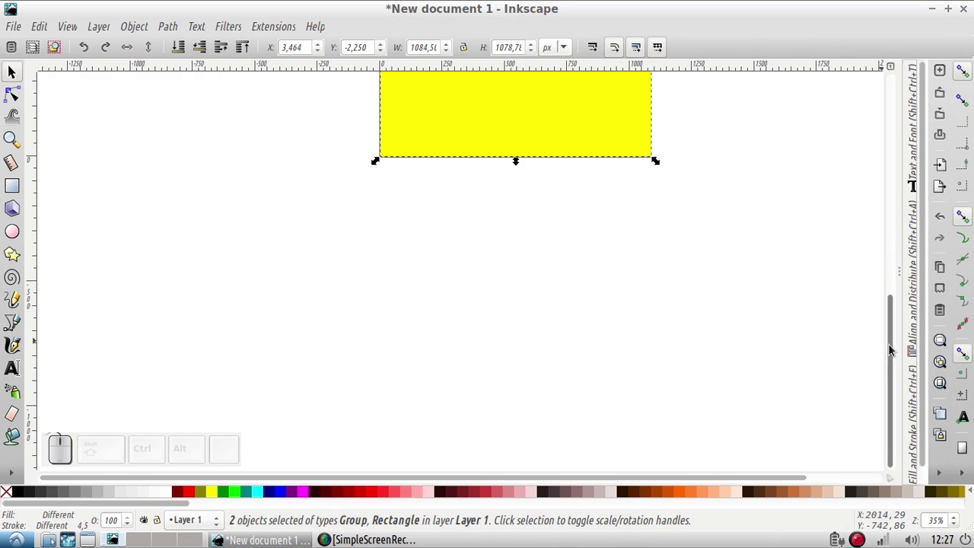
left_click_drag(897, 274, 858, 247)
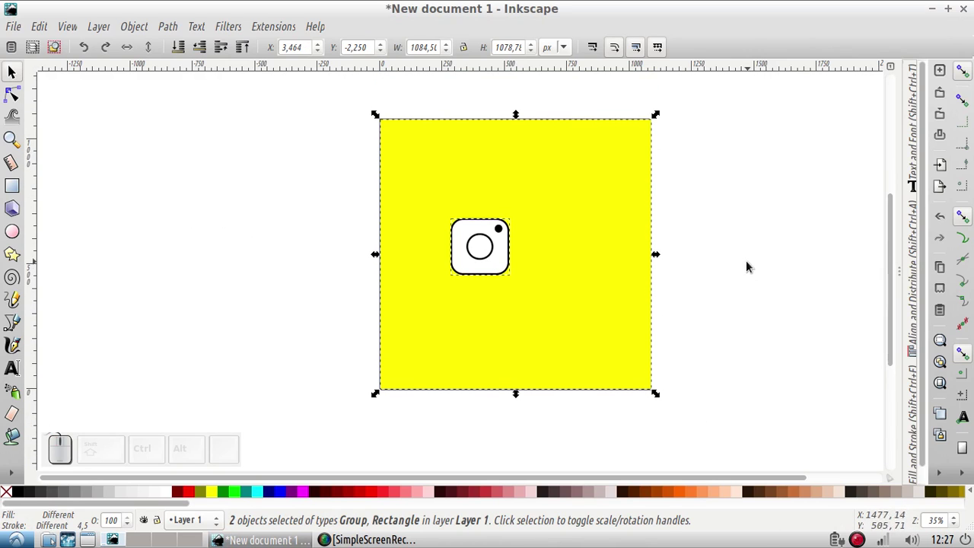
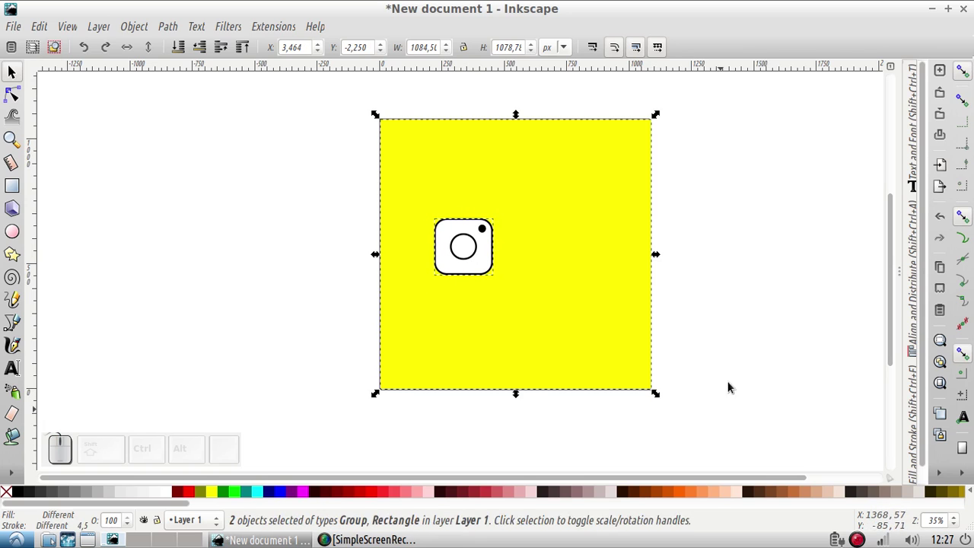
key("ctrl+g")
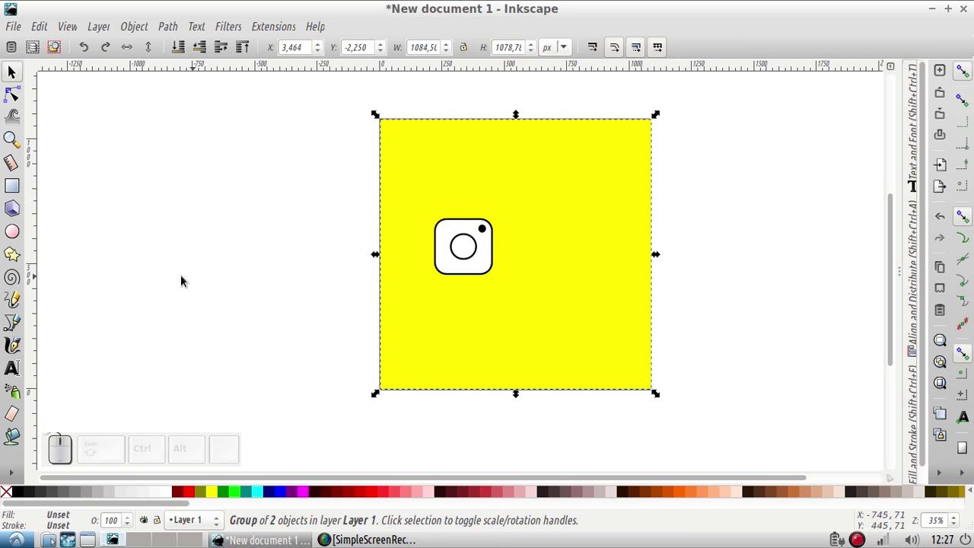
left_click(172, 277)
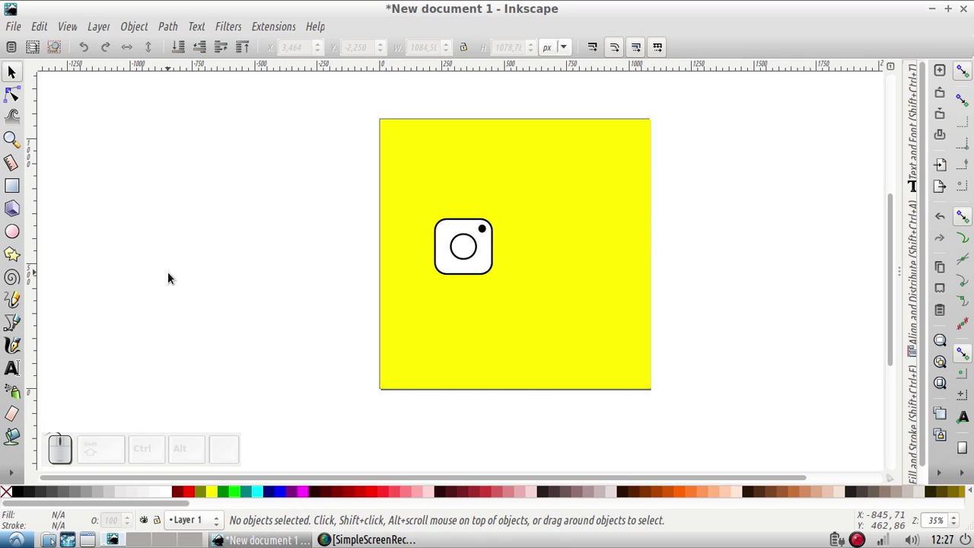
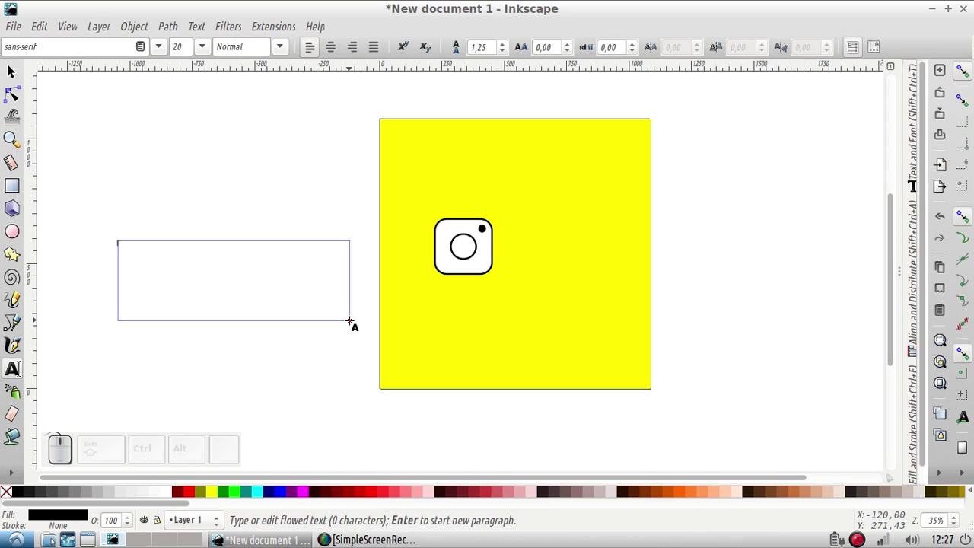
Step: Create a '|' text character and stretch it into a tall thin vertical divider line
key("shift+\\")
key("F1")
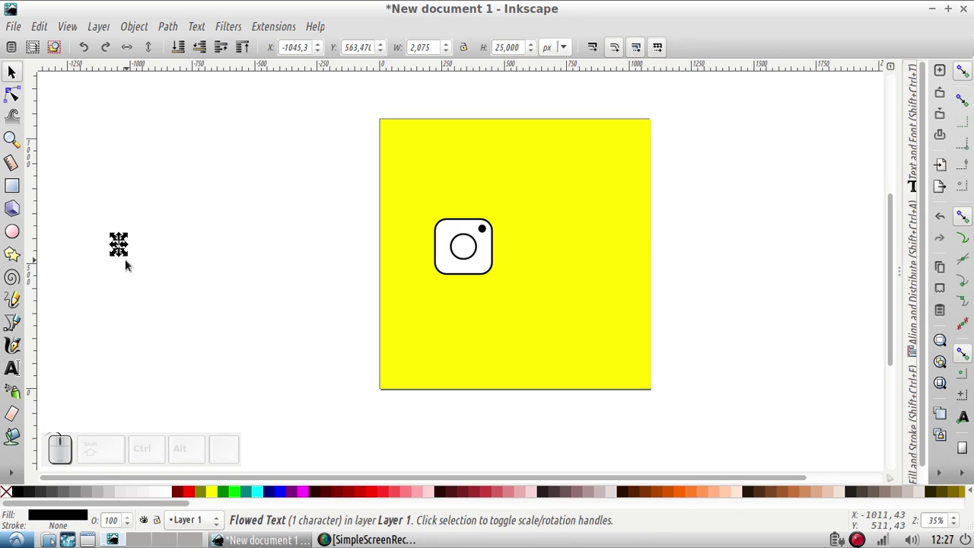
left_click_drag(124, 259, 132, 314)
left_click_drag(127, 272, 130, 275)
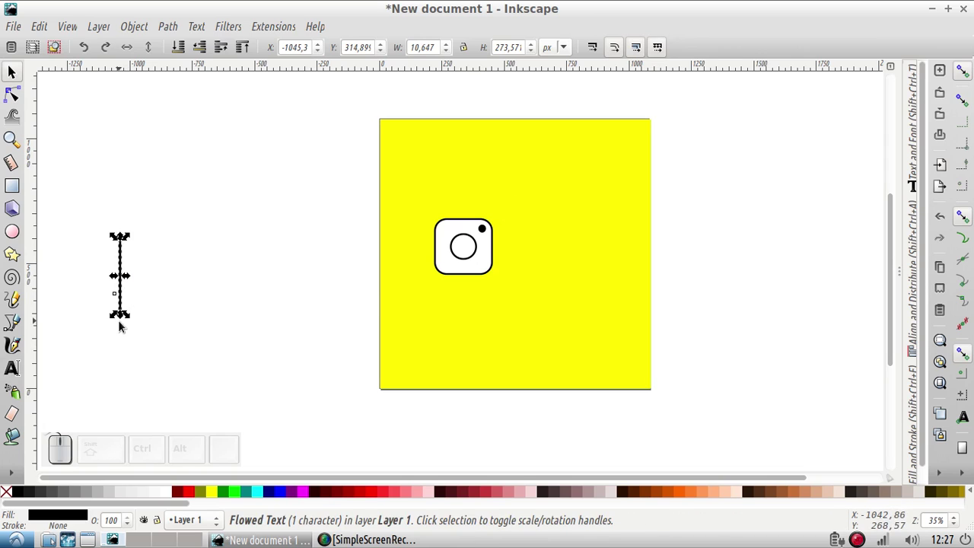
left_click(125, 323)
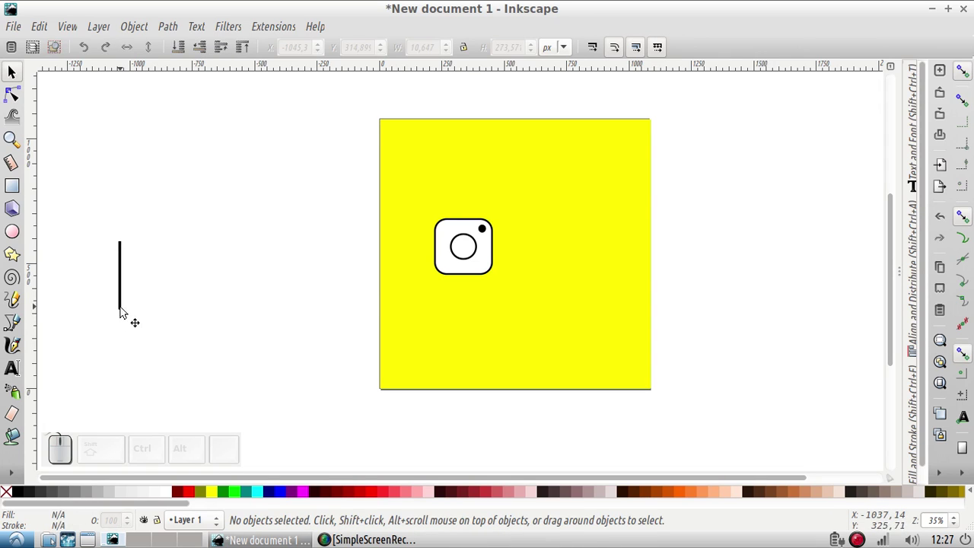
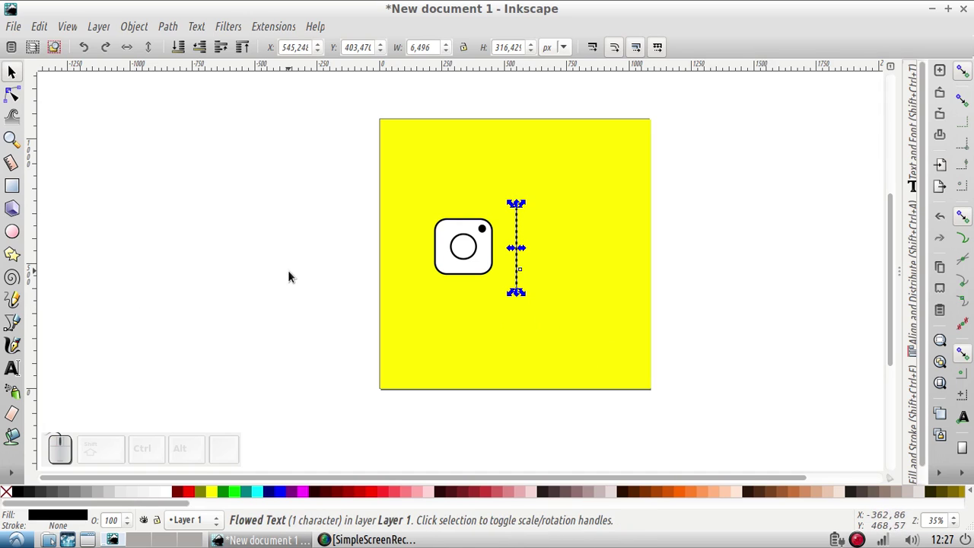
Step: Nudge the divider left so it sits just right of the camera icon
left_click(294, 273)
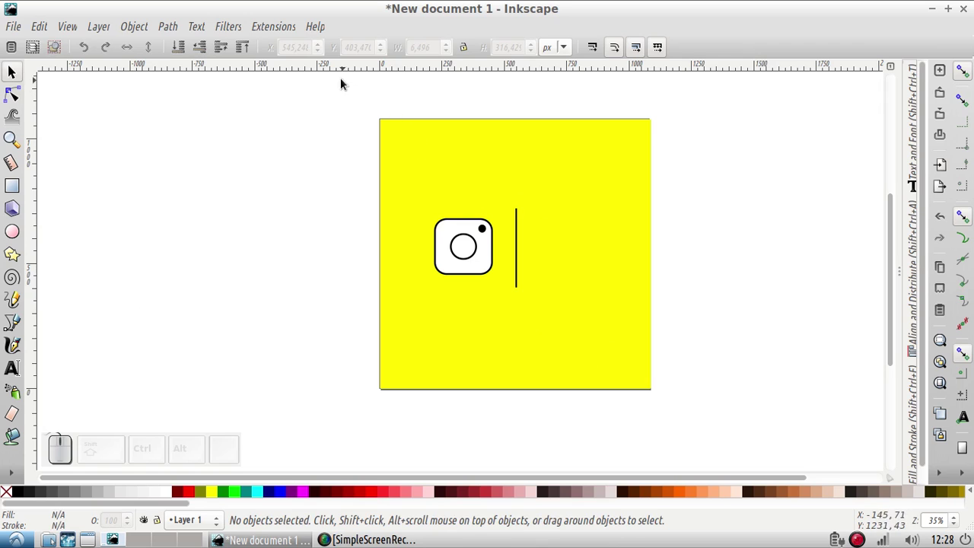
left_click_drag(341, 73, 790, 447)
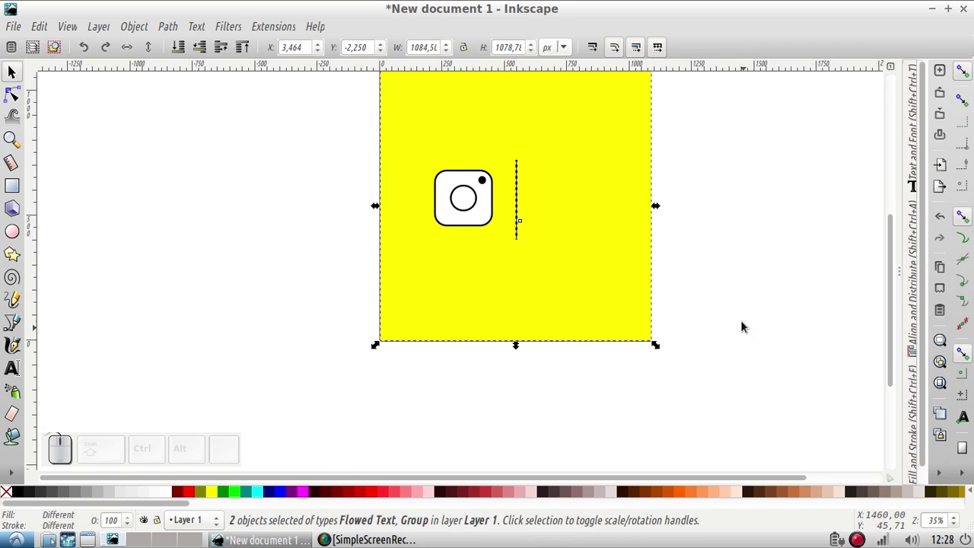
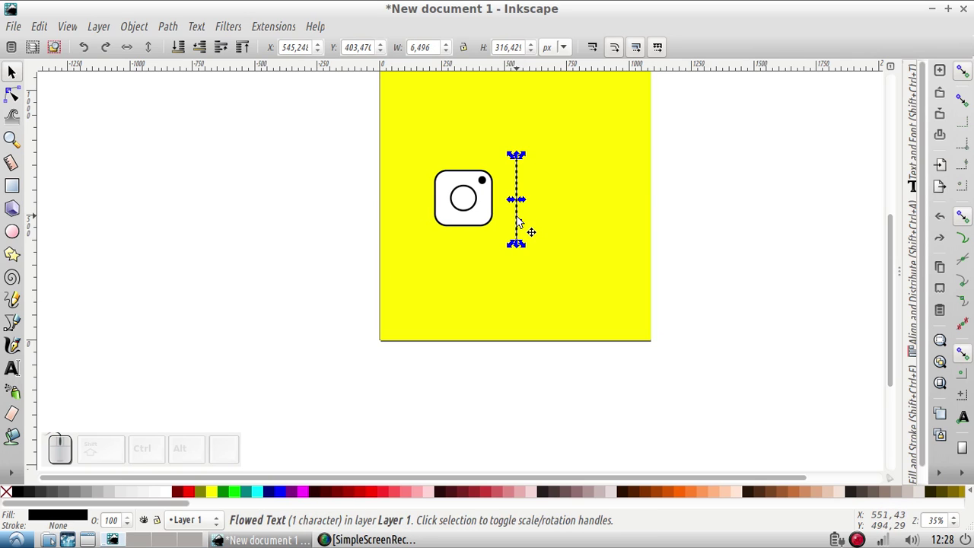
key("Left")
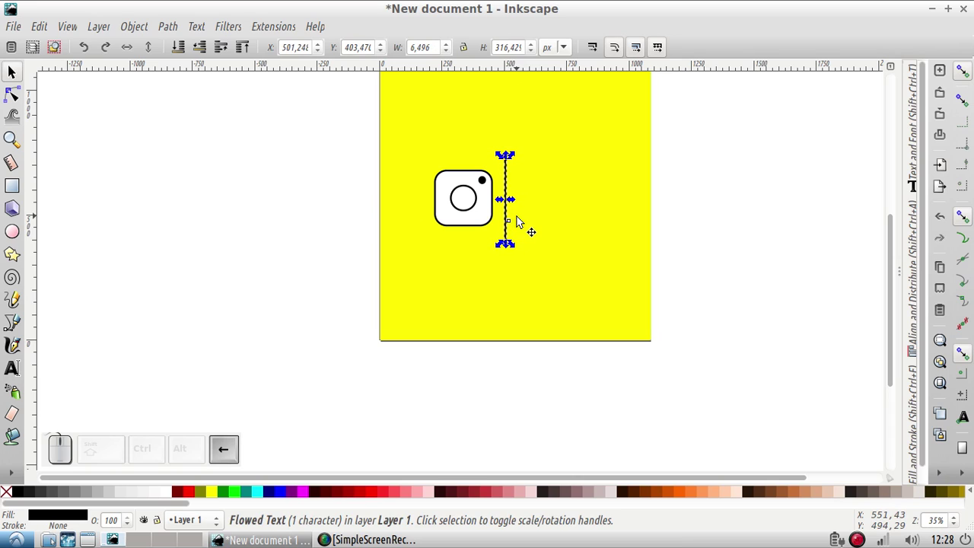
left_click(736, 263)
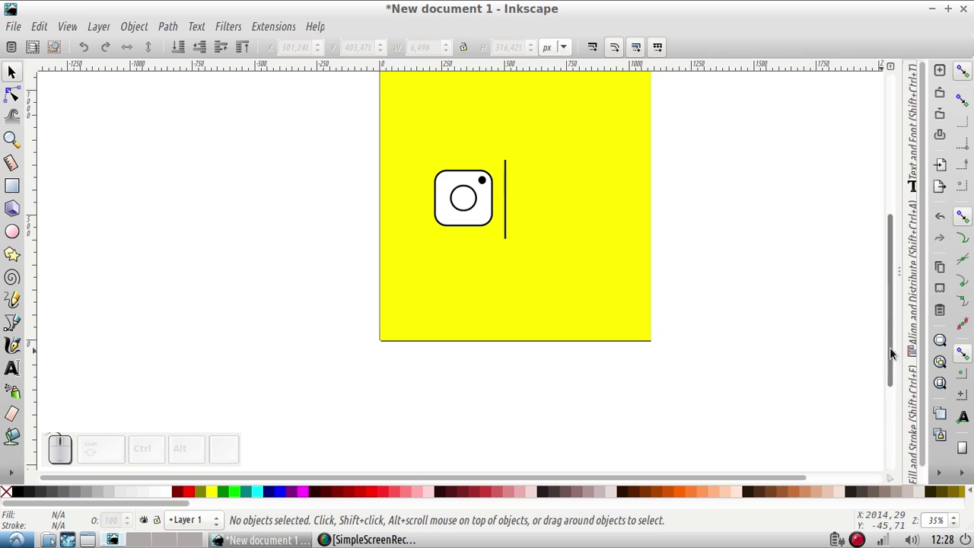
Step: Adjust the grouped artwork's height slightly and restore it, leaving nothing selected
left_click_drag(893, 337, 886, 319)
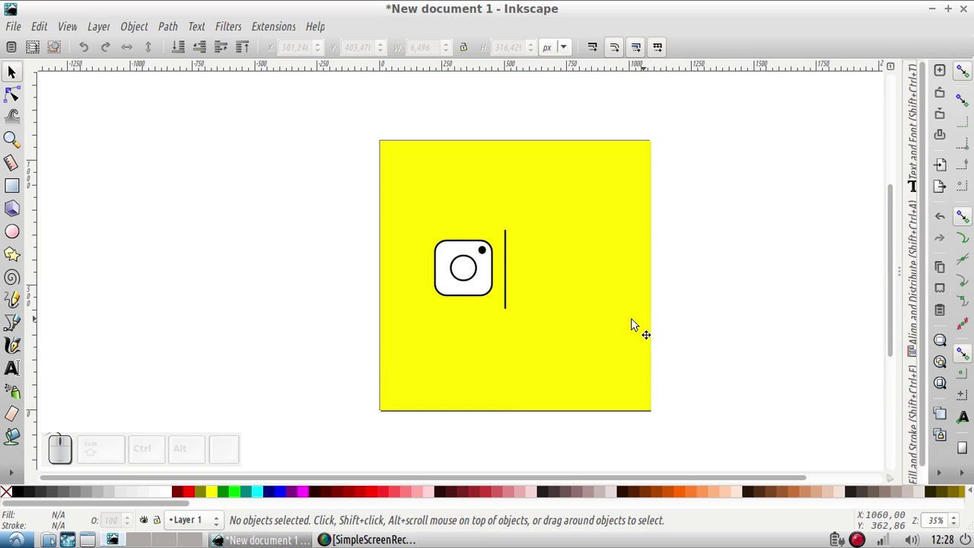
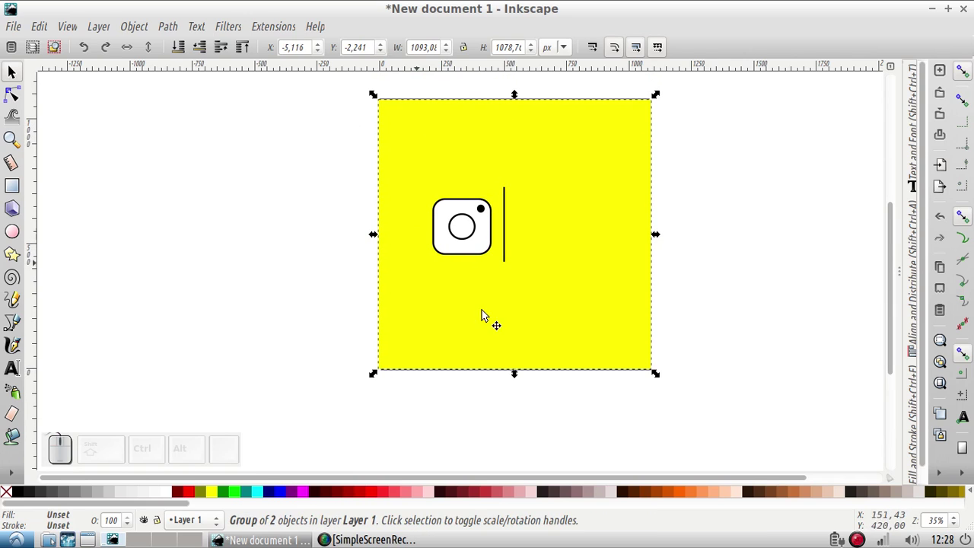
left_click_drag(517, 377, 520, 380)
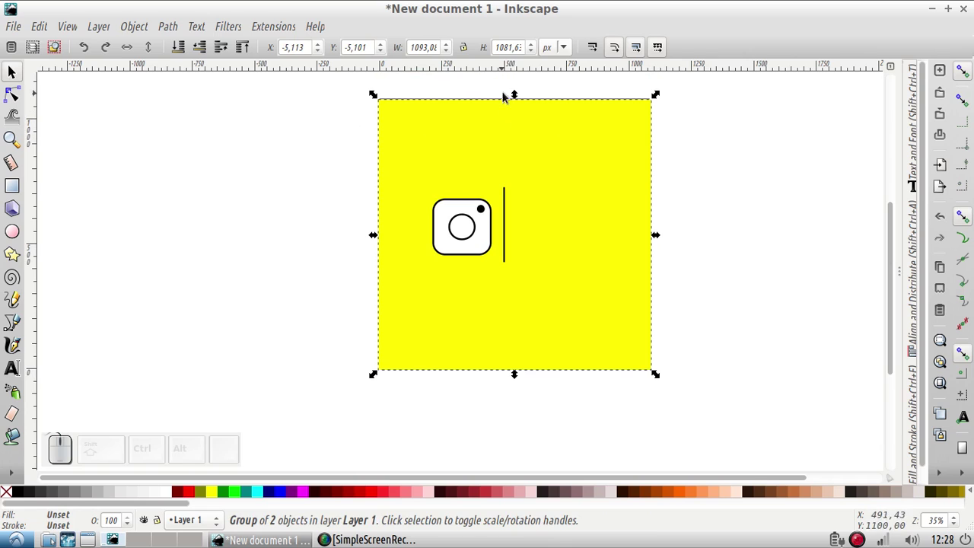
left_click_drag(517, 90, 520, 97)
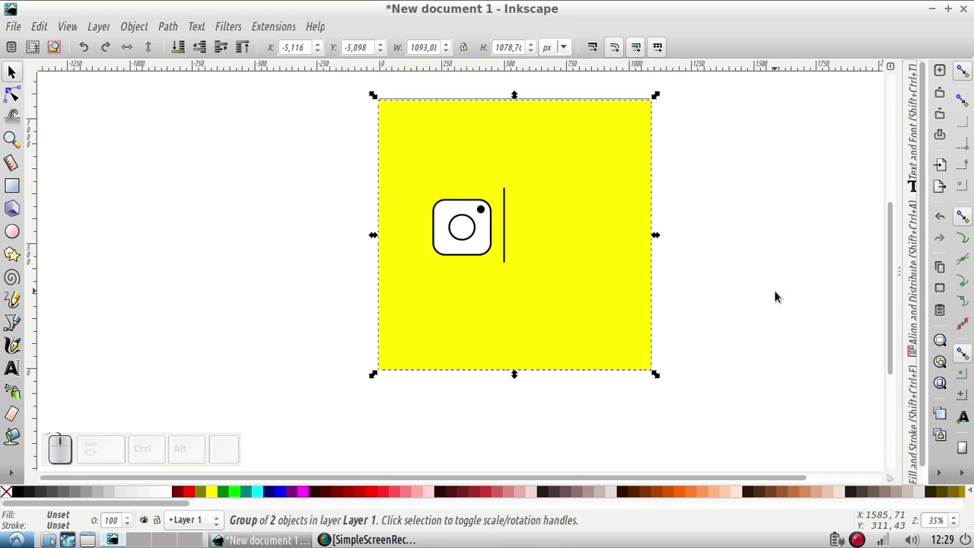
left_click(779, 294)
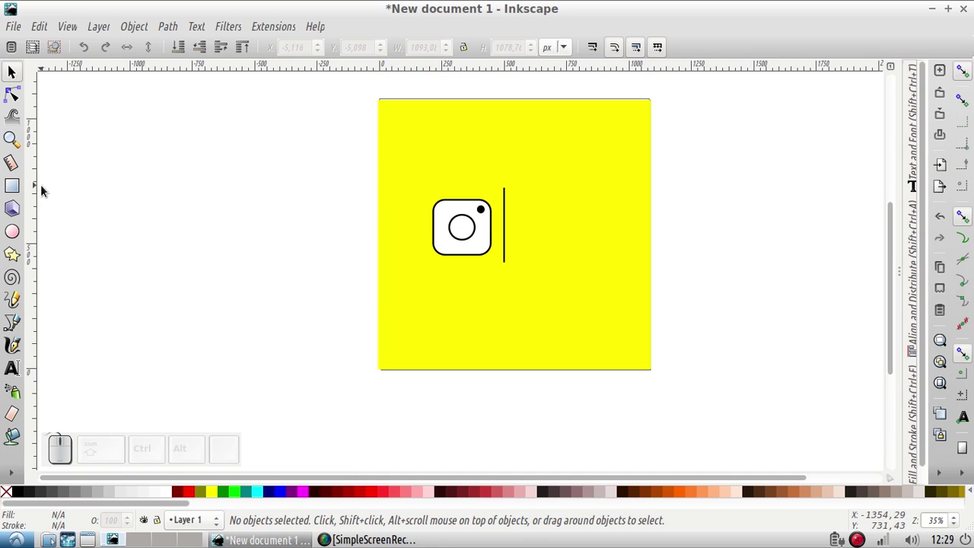
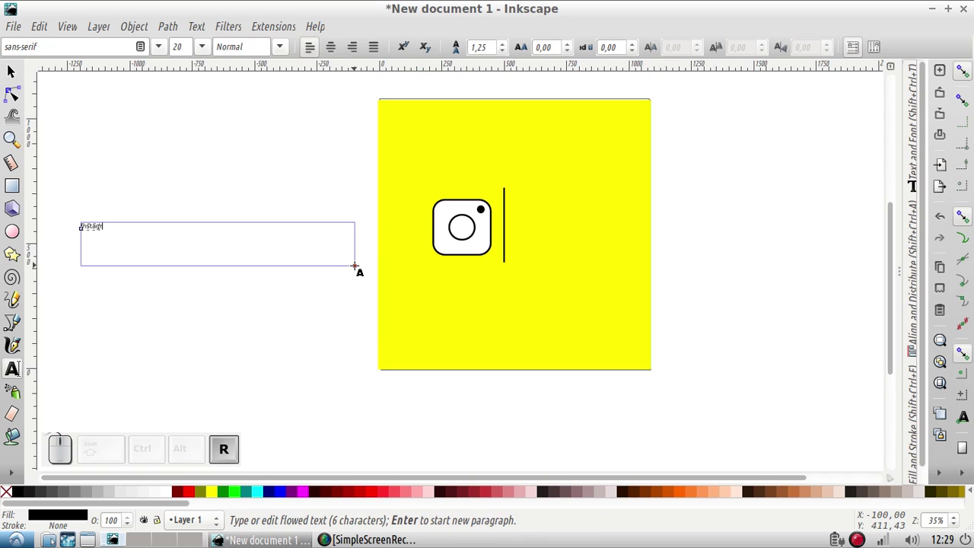
Step: Place the 'Instagram' text beside the divider and scale it down proportionally to fit the square
key("F1")
left_click_drag(135, 237, 240, 258)
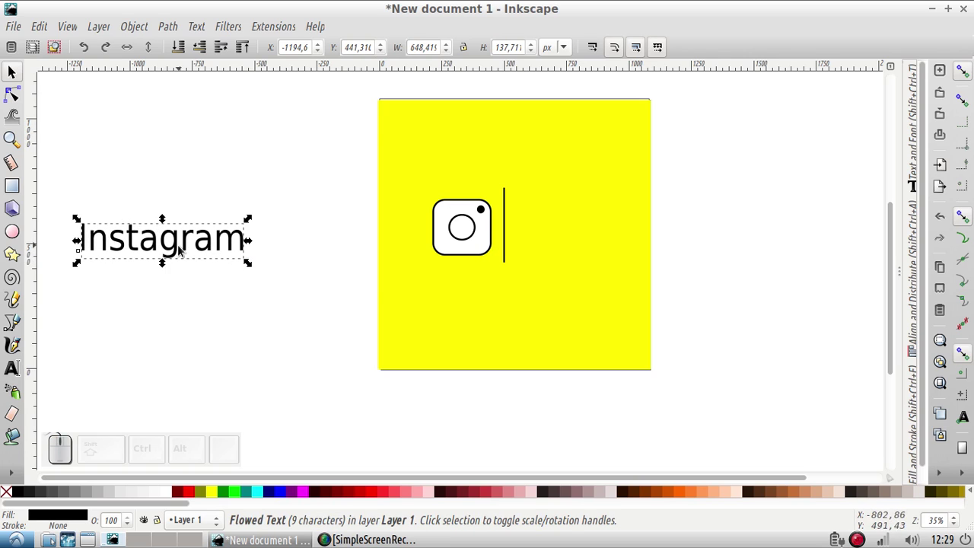
left_click_drag(182, 250, 638, 268)
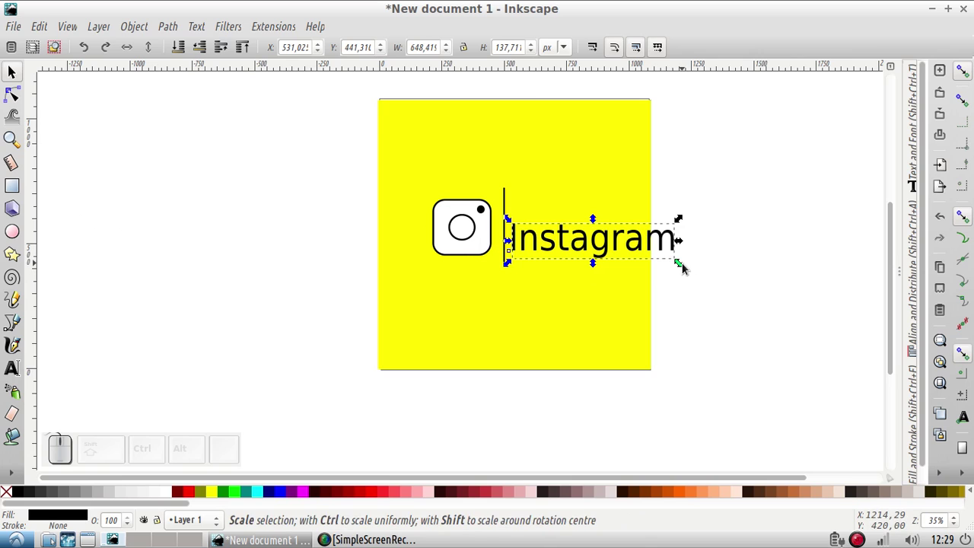
key("Caps_Lock")
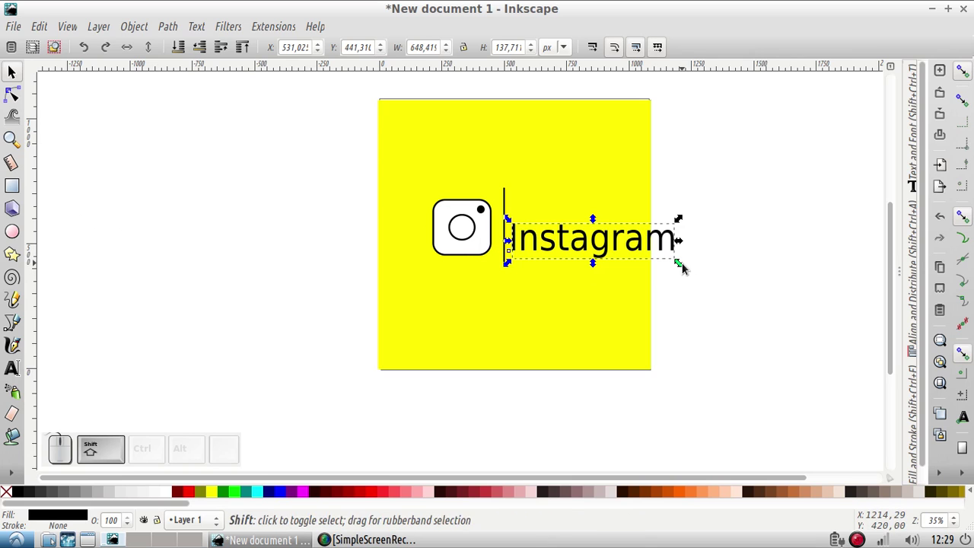
left_click_drag(683, 263, 661, 253)
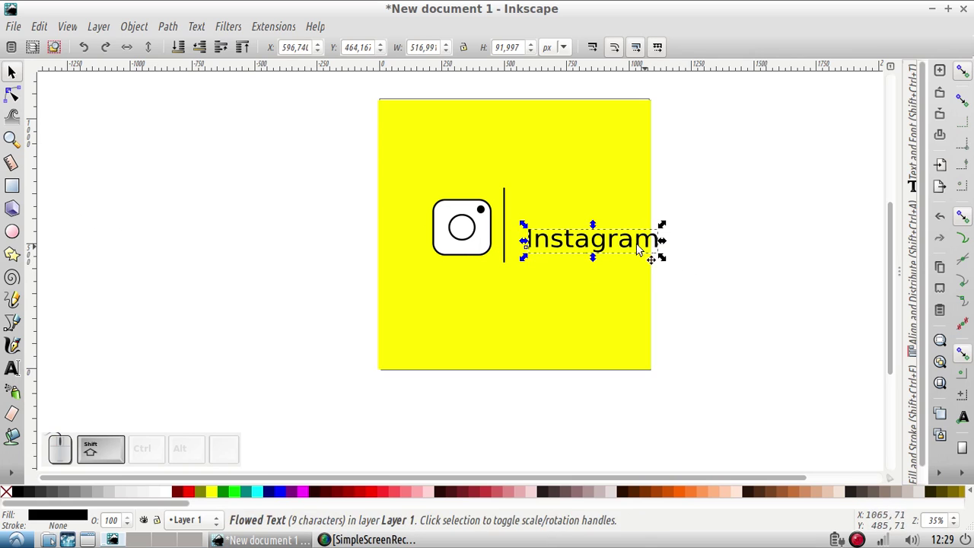
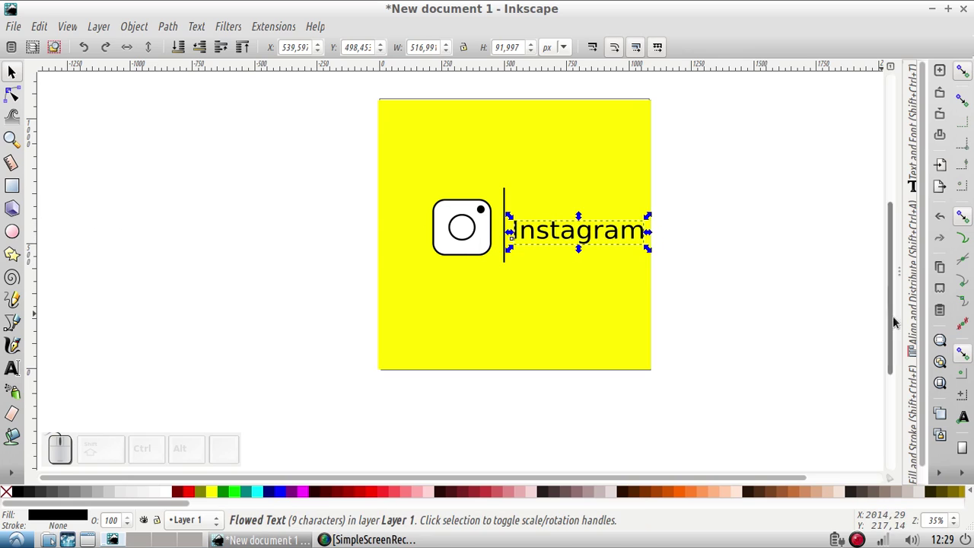
Step: In Text and Font, choose the Billabong script family for 'Instagram' and apply it
left_click(911, 139)
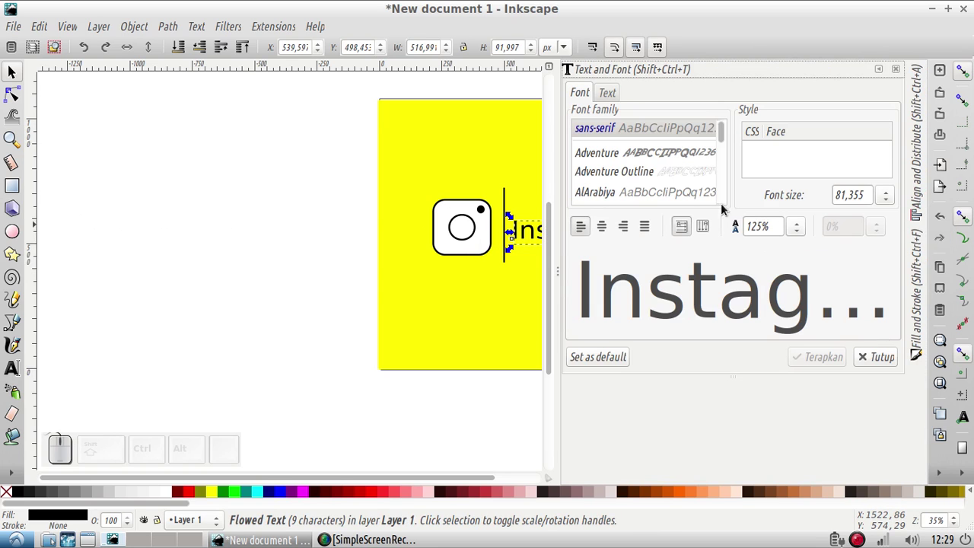
left_click(698, 192)
key("Down")
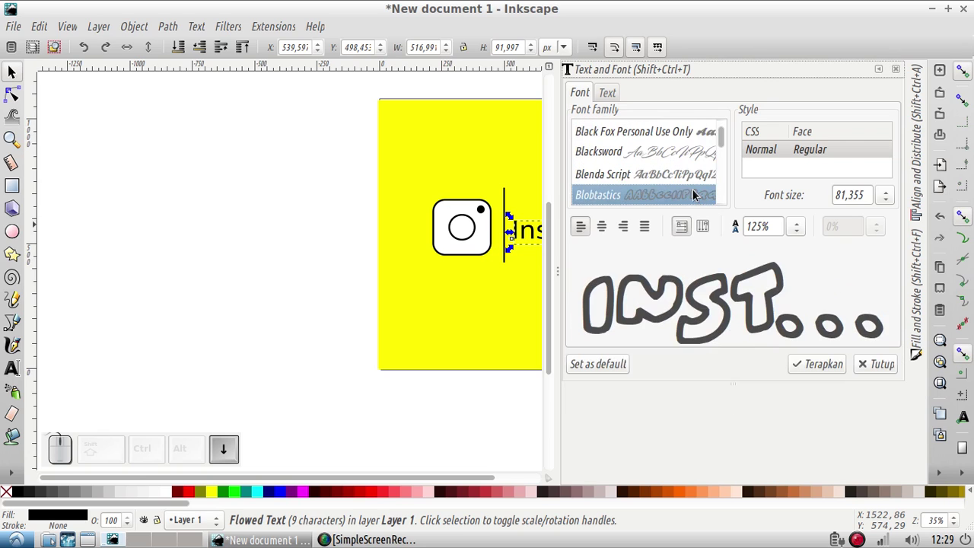
key("Up")
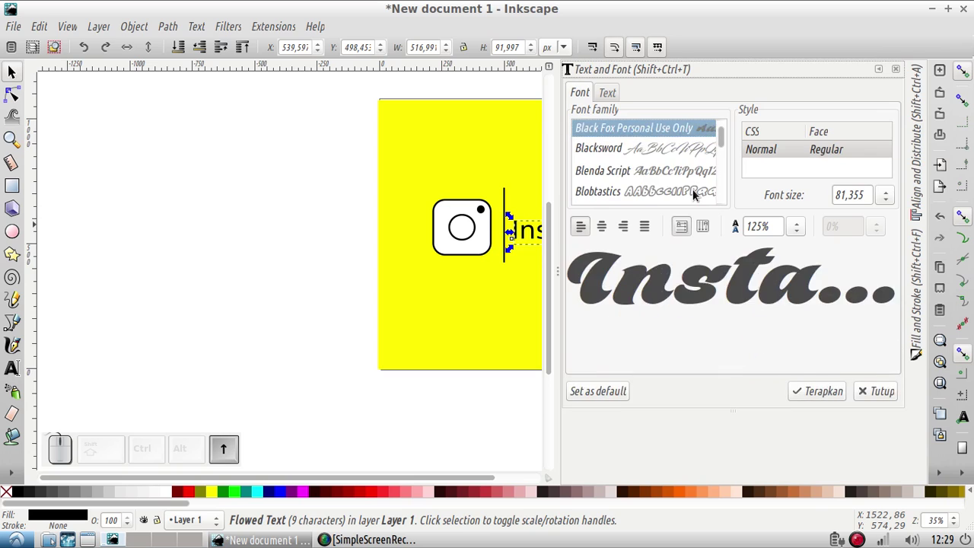
key("Up")
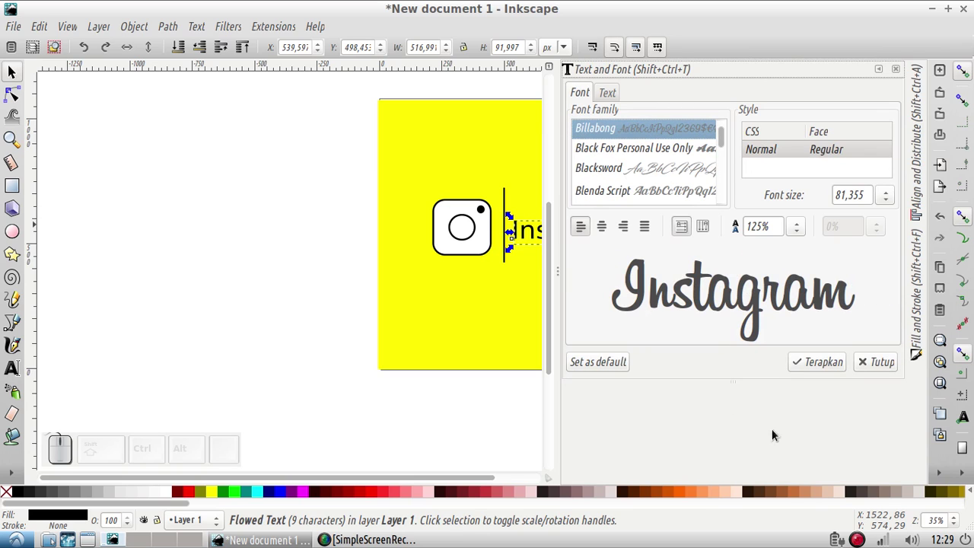
left_click(822, 367)
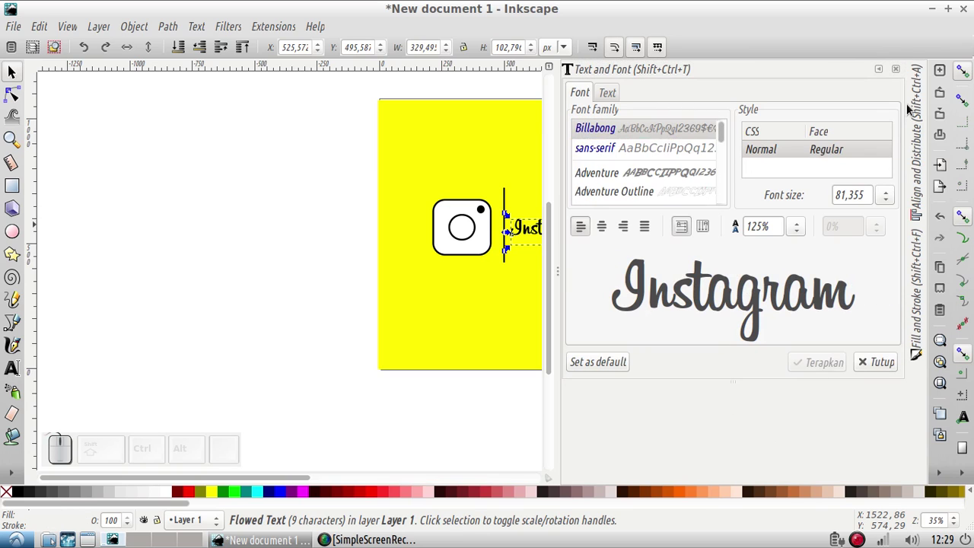
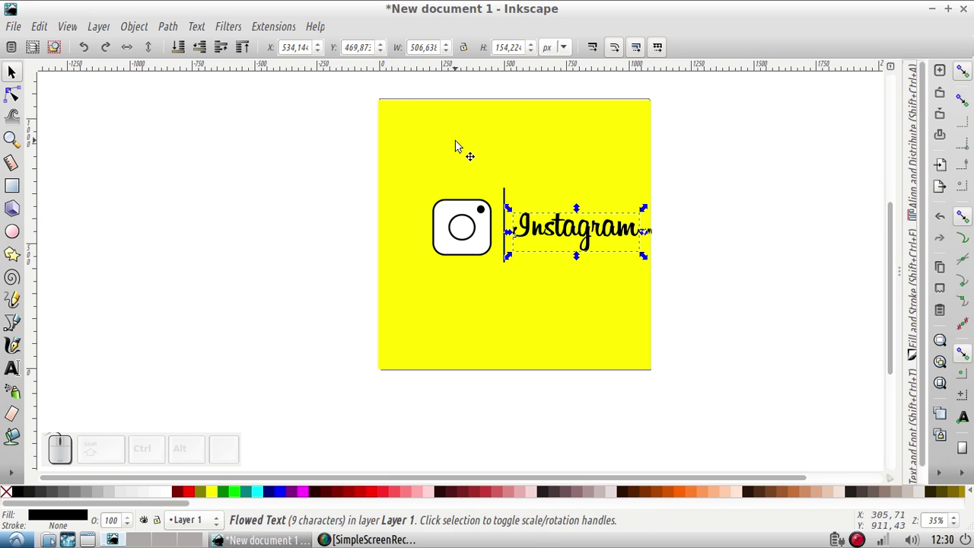
left_click(464, 146)
left_click_drag(520, 97, 490, 90)
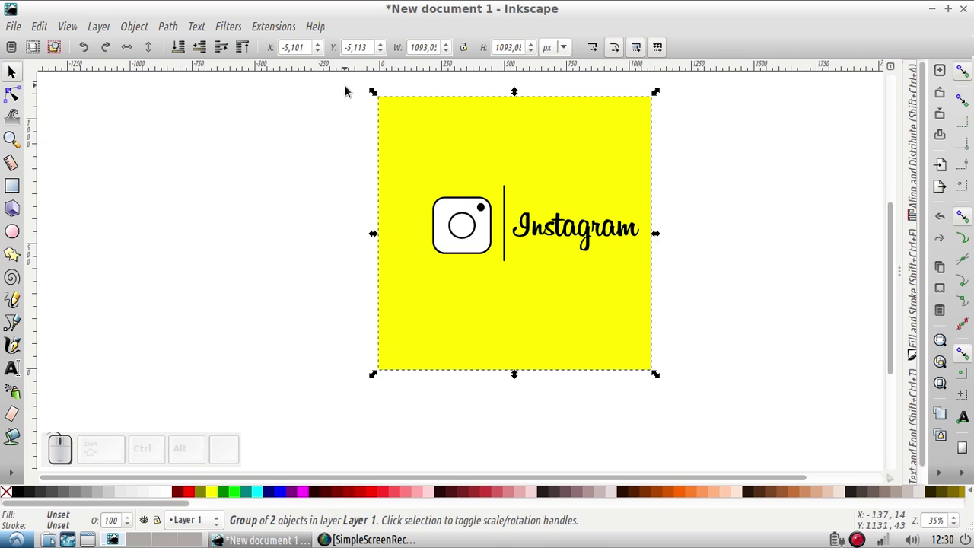
left_click(354, 88)
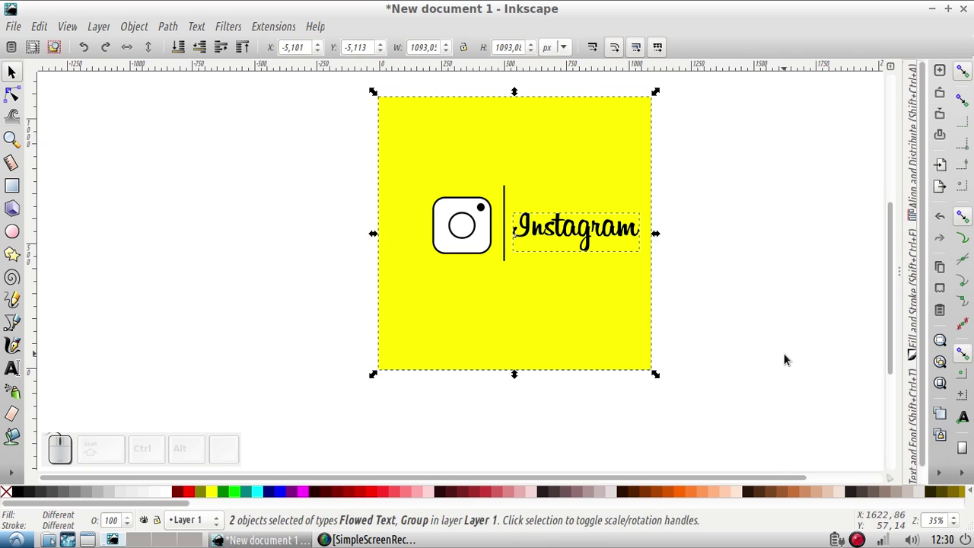
key("ctrl+g")
left_click(789, 360)
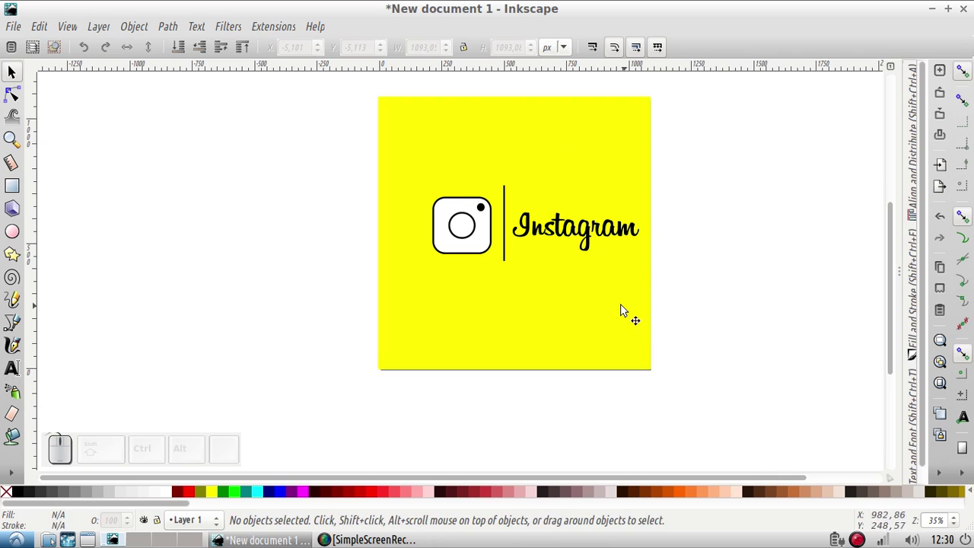
left_click(623, 306)
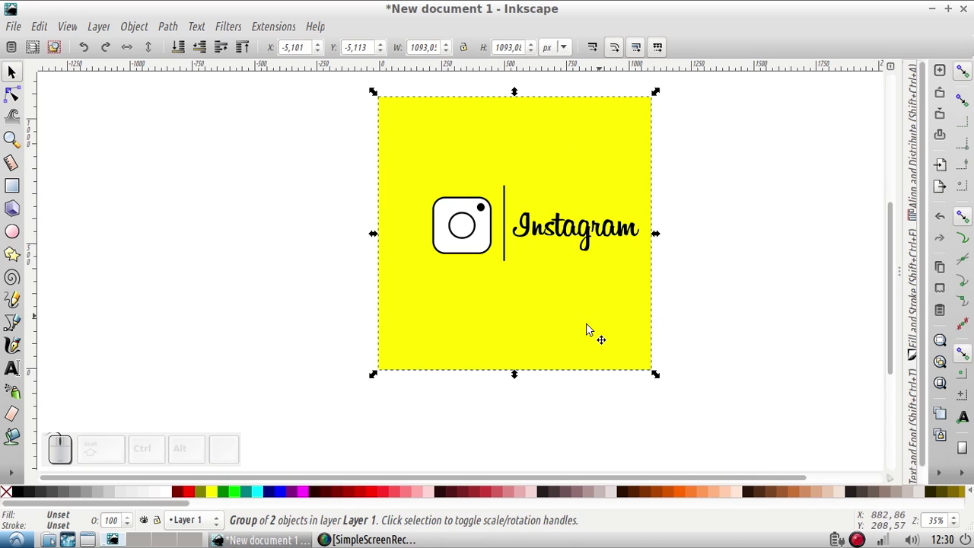
left_click_drag(517, 376, 719, 356)
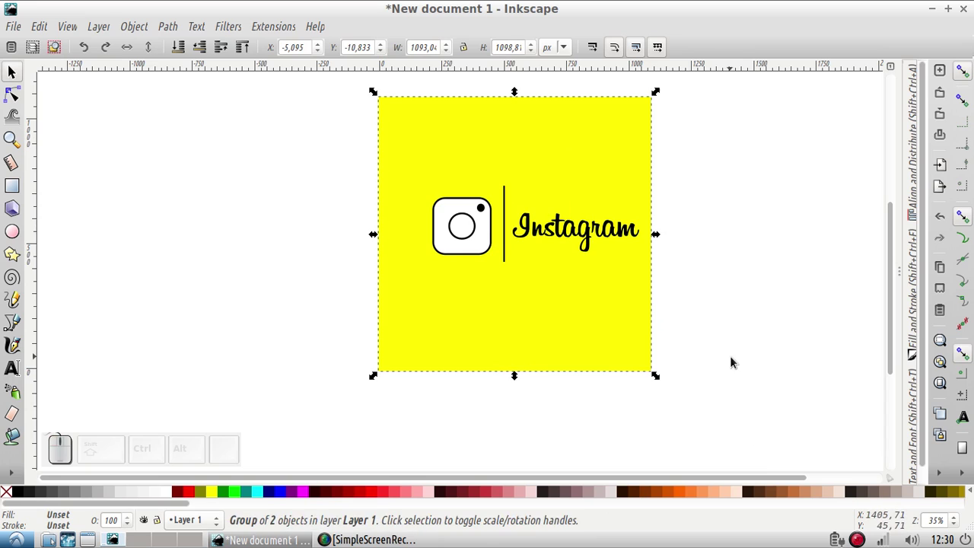
left_click(738, 362)
left_click(641, 310)
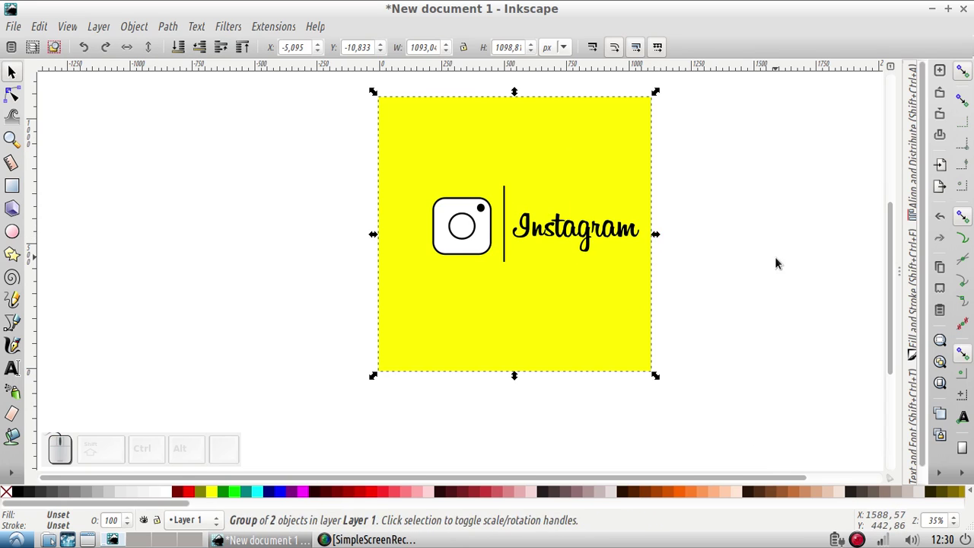
left_click(780, 260)
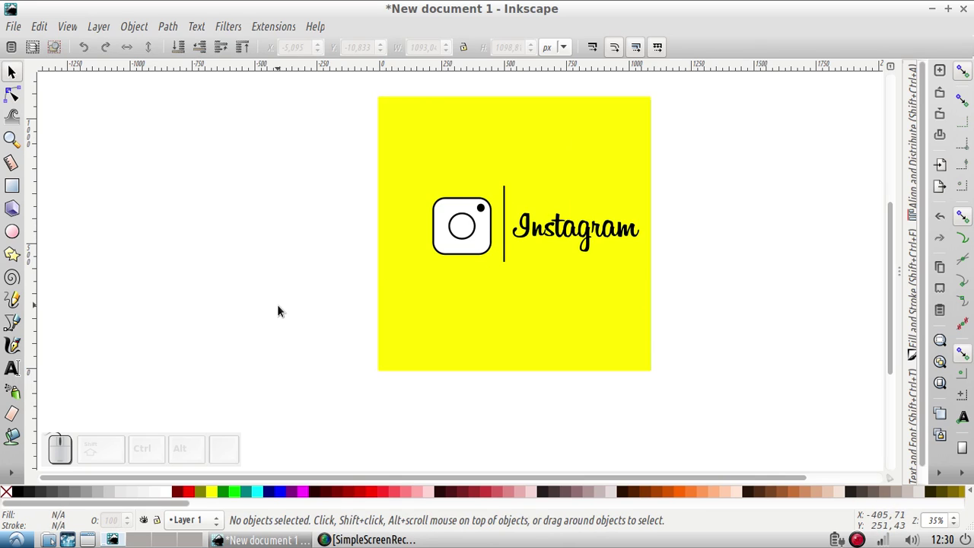
key("F8")
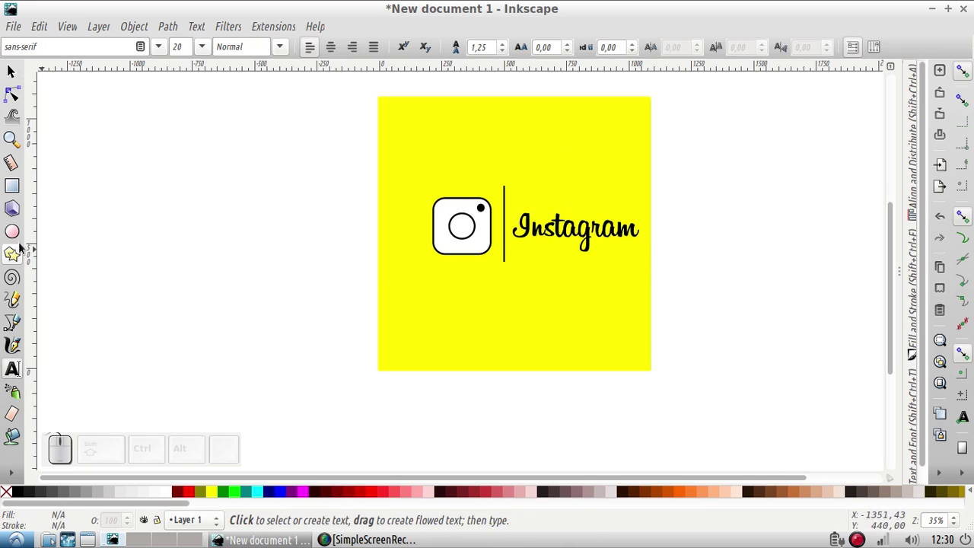
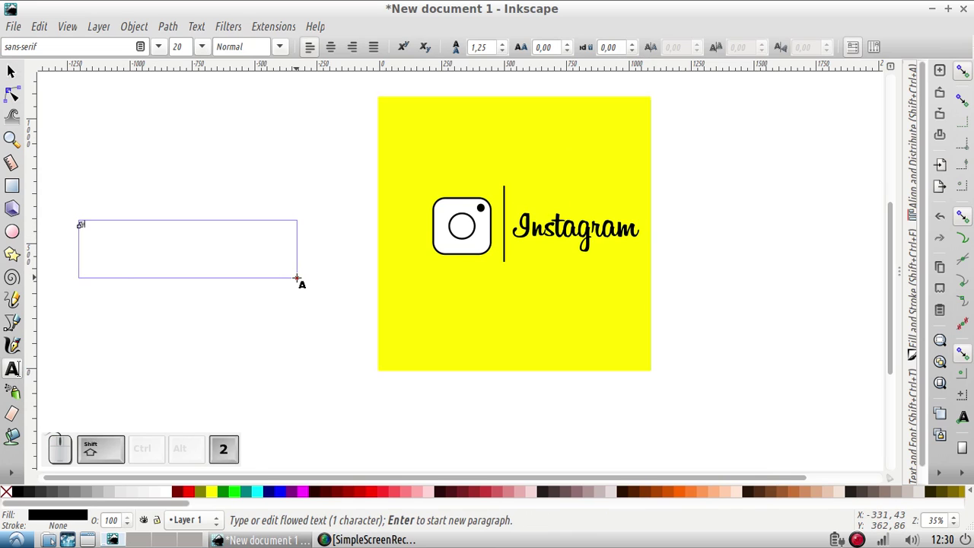
key("Caps_Lock")
key("Caps_Lock")
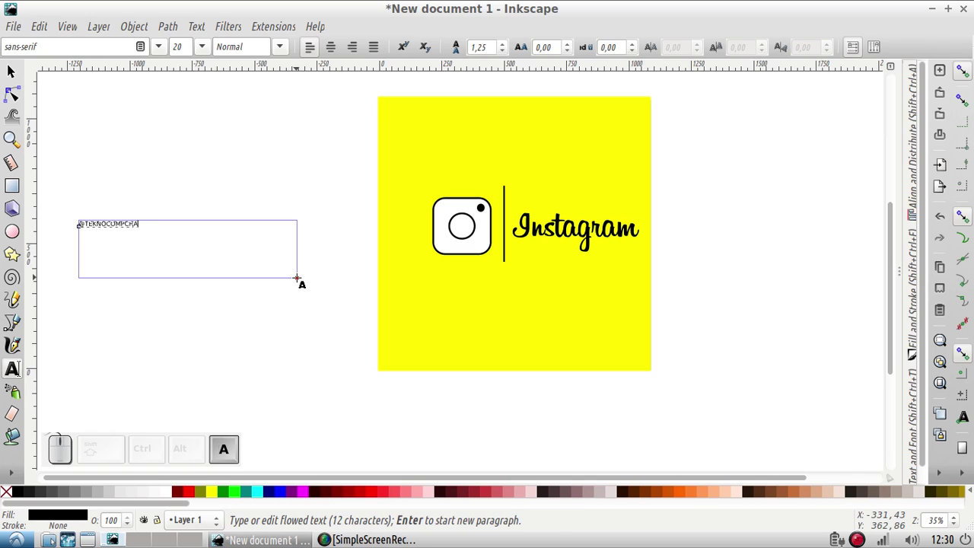
key("F1")
left_click_drag(182, 241, 283, 243)
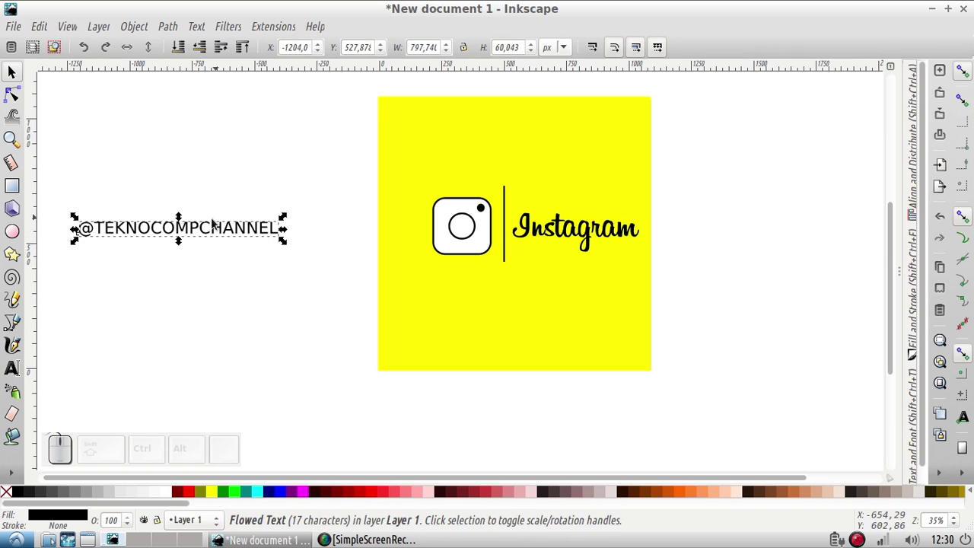
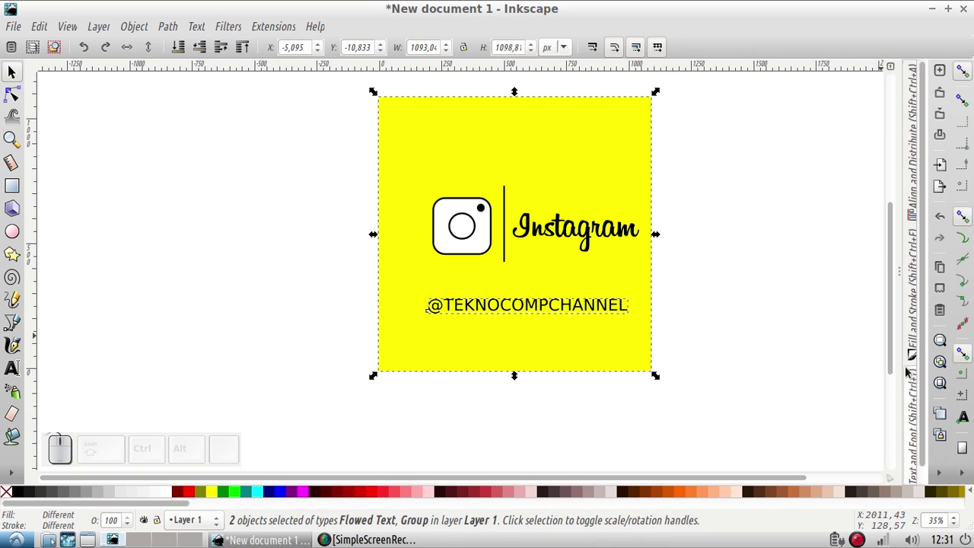
Step: Centre the handle text on the square's vertical axis via Align and Distribute
left_click(913, 220)
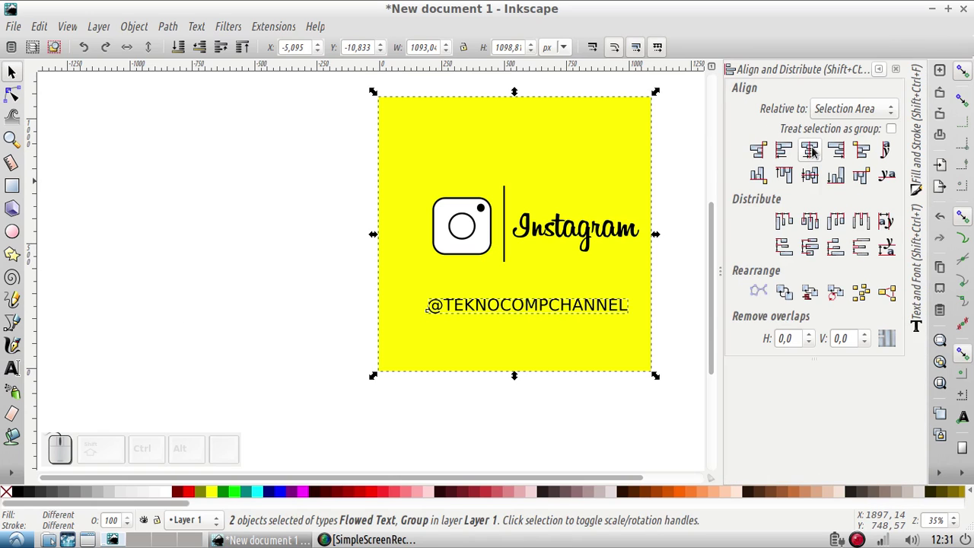
left_click(815, 153)
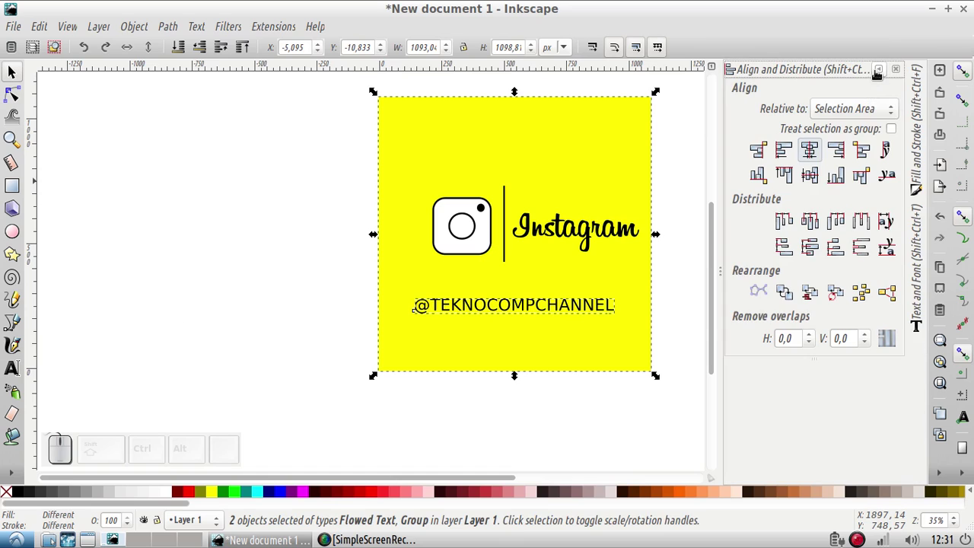
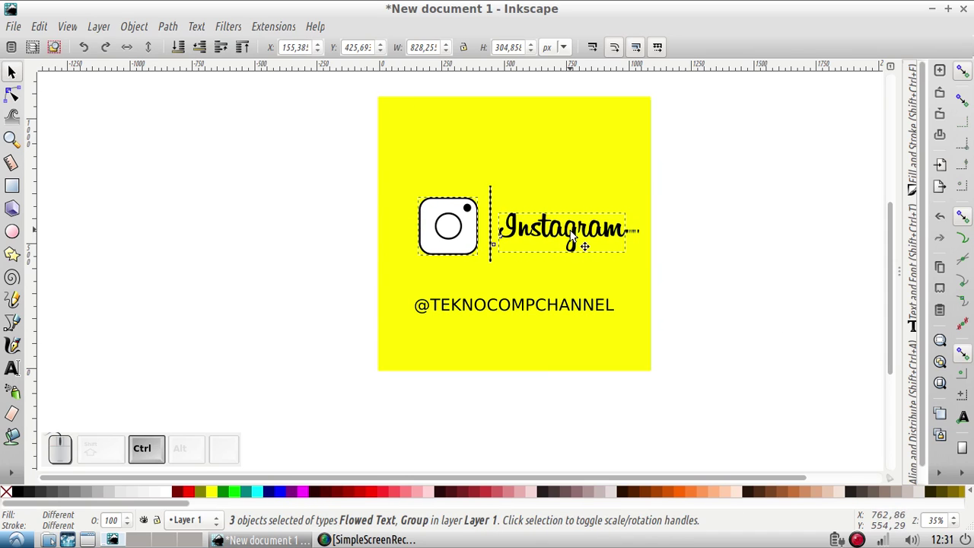
Step: Group the square, icon, divider, lettering and handle into a single group
left_click_drag(361, 82, 735, 390)
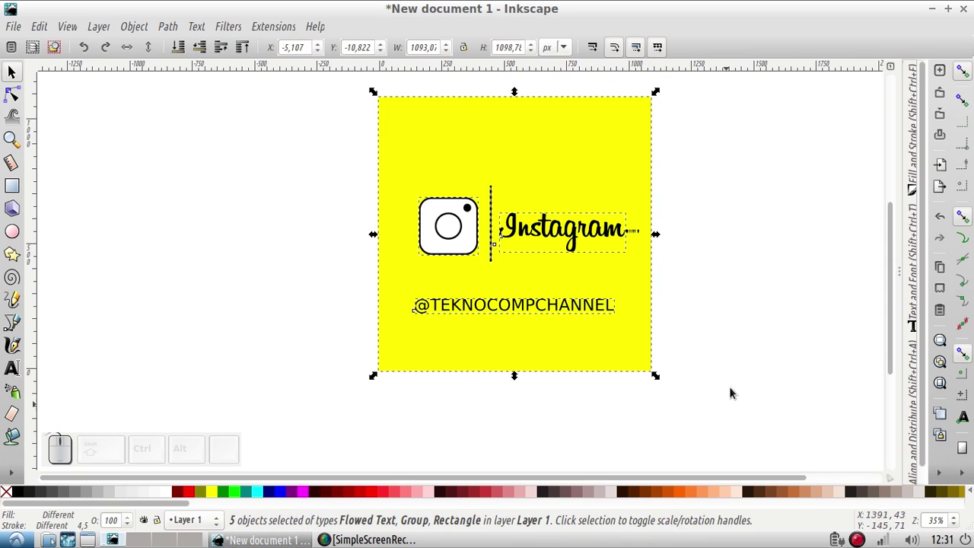
key("ctrl+g")
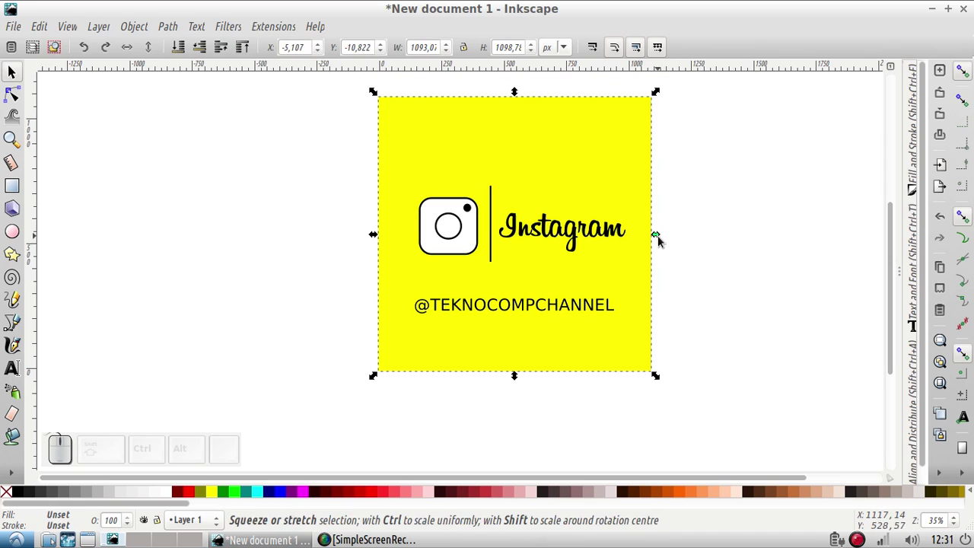
left_click(709, 275)
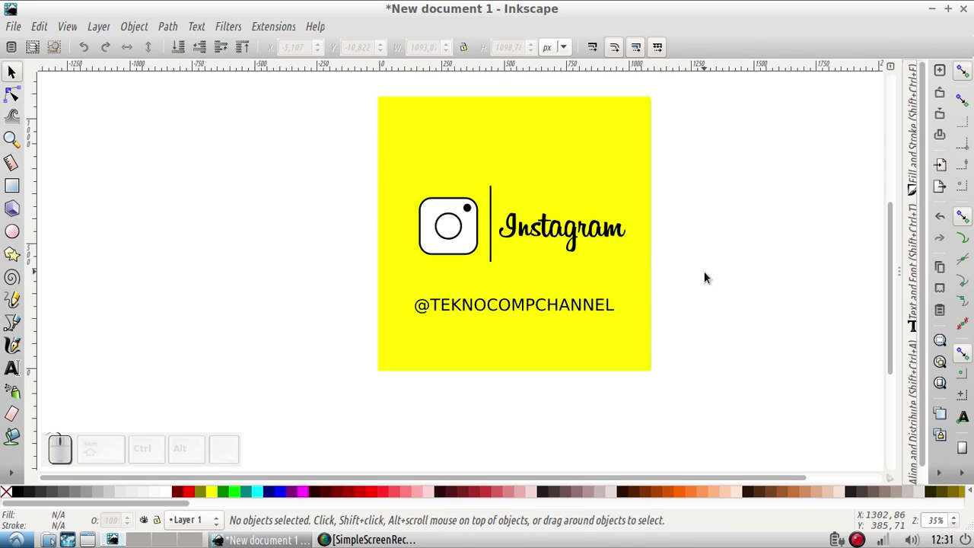